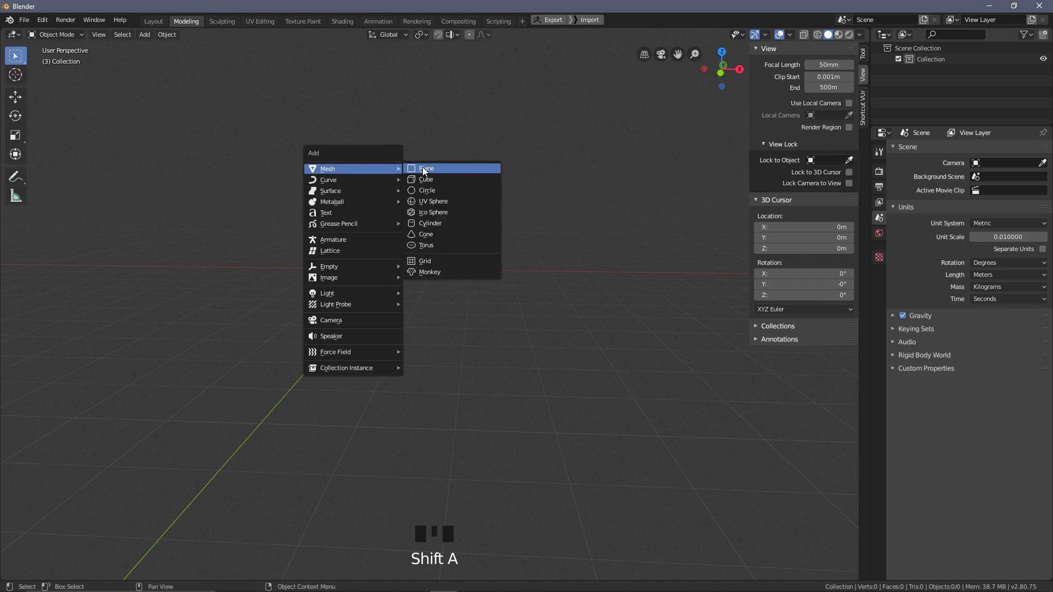
# - Add a cube to the empty scene and enter Edit Mode on it
pyautogui.moveTo(503, 263); pyautogui.dragTo(519, 239)
pyautogui.press('Tab')
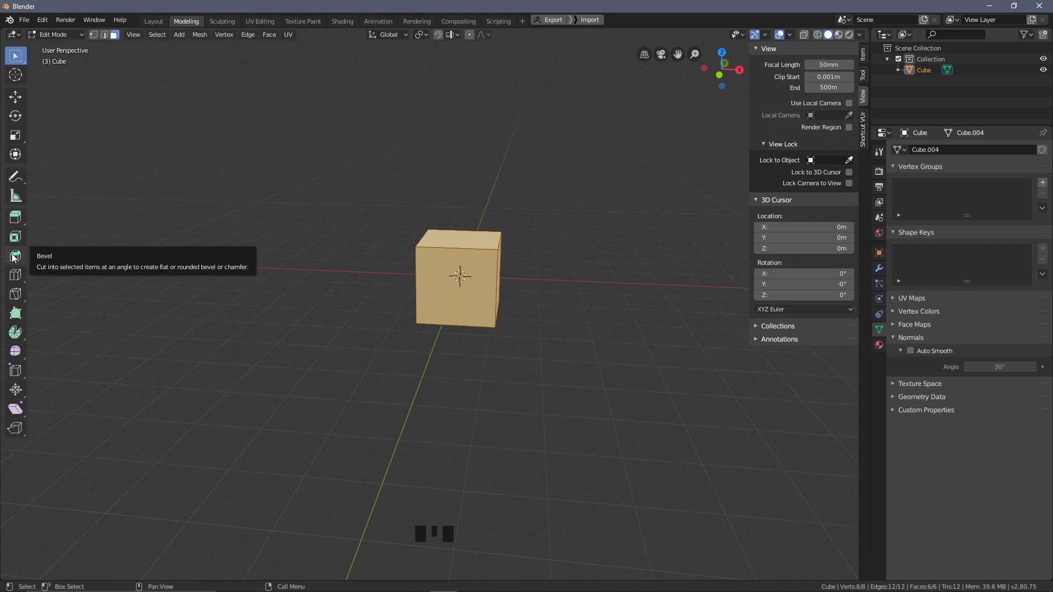
pyautogui.click(13, 255)
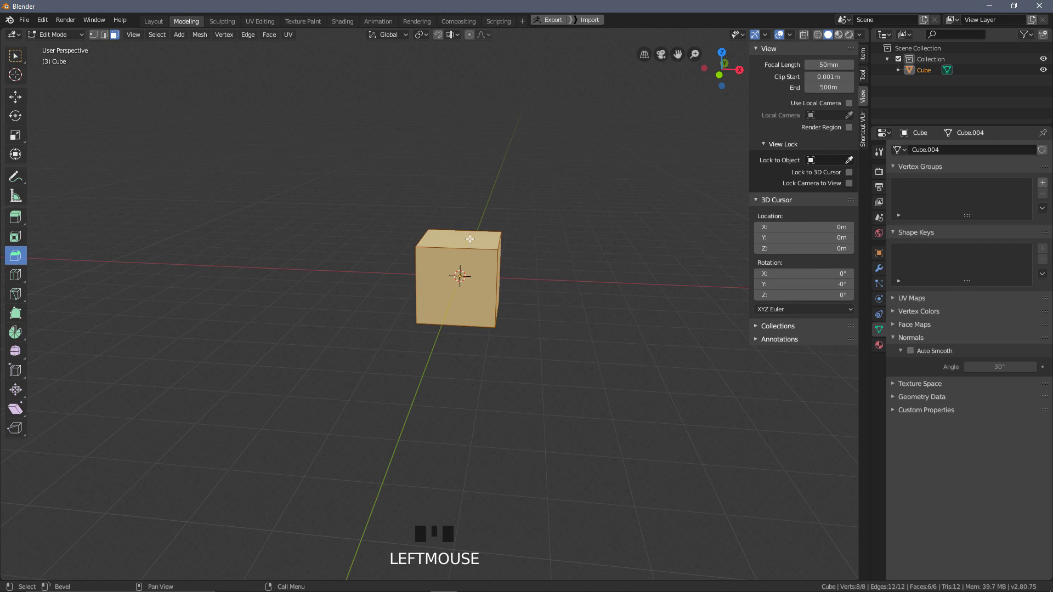
pyautogui.click(466, 228)
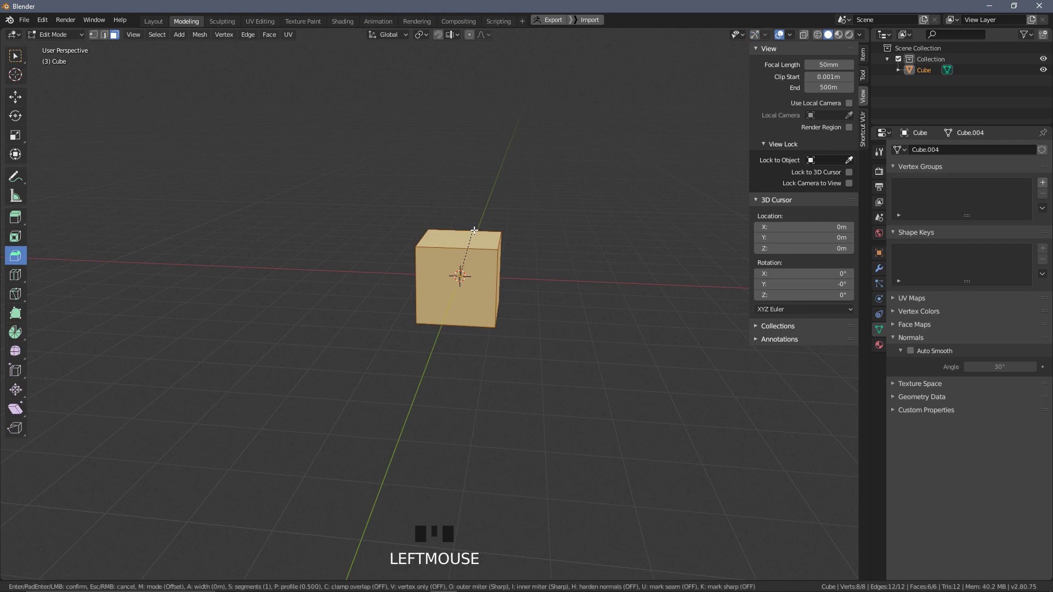
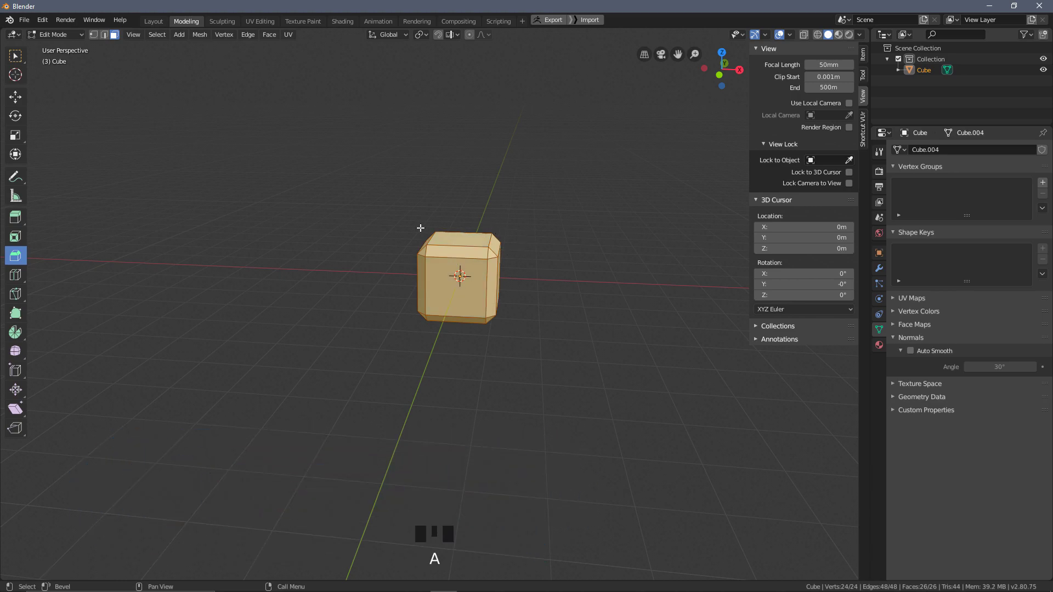
pyautogui.press('ctrl+z')
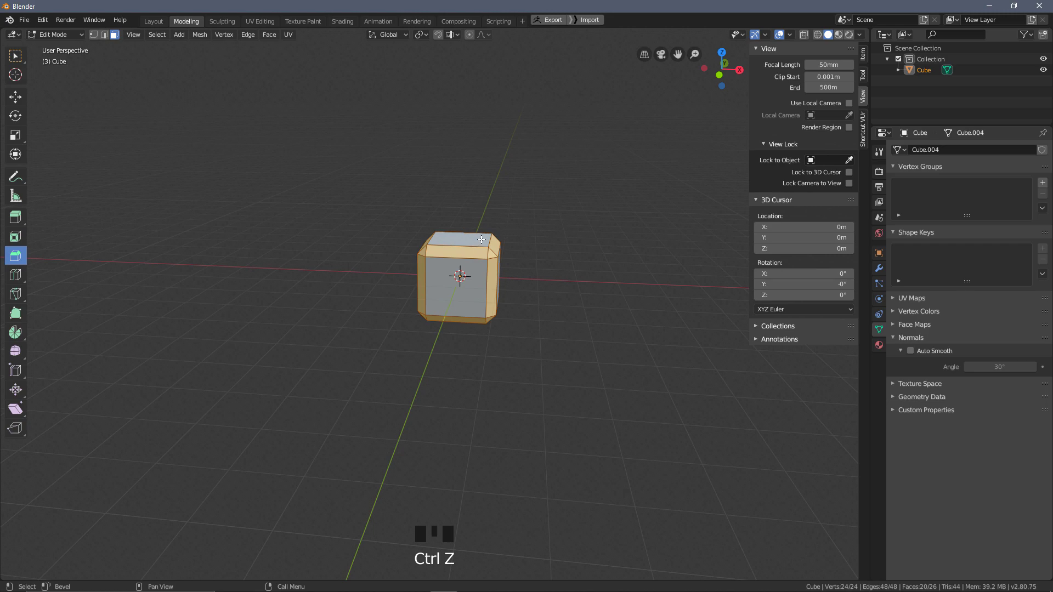
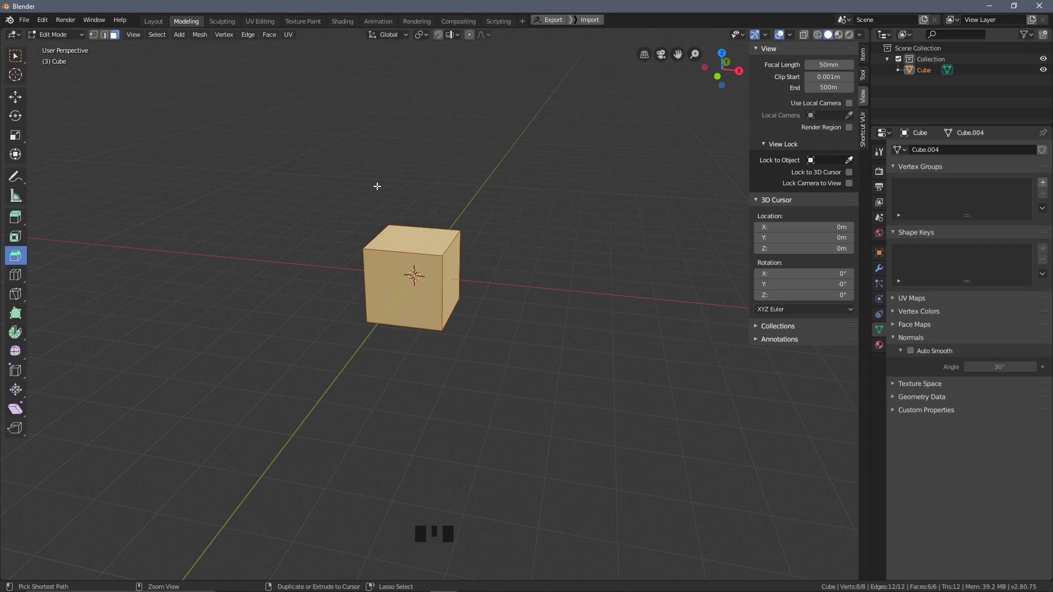
# - Trial-bevel the whole cube, undo it, deselect everything and switch to face selection
pyautogui.press('ctrl+b')
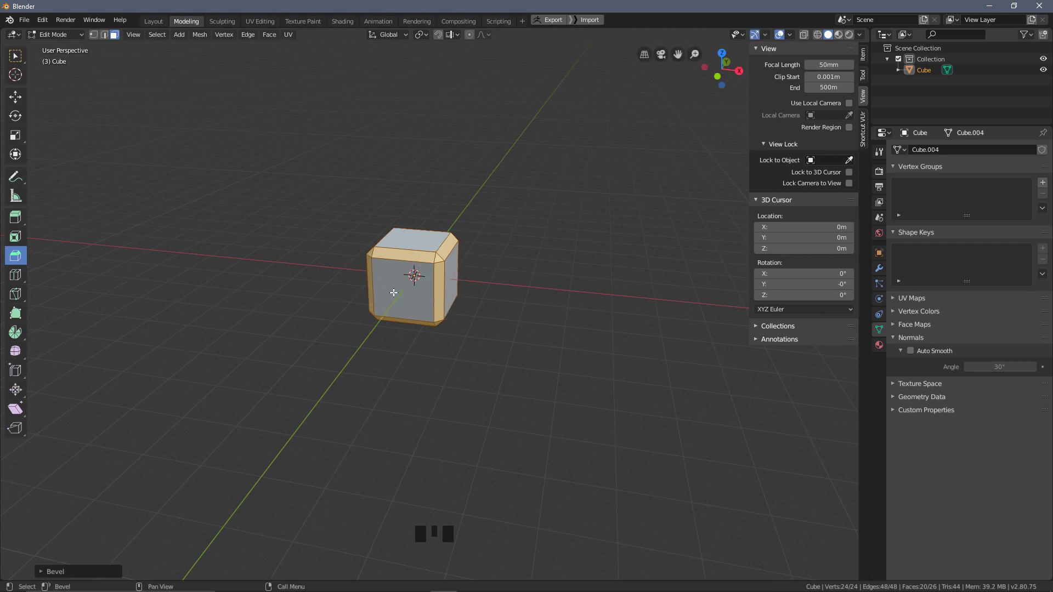
pyautogui.press('ctrl+z')
pyautogui.press('a')
pyautogui.press('a')
pyautogui.press('a')
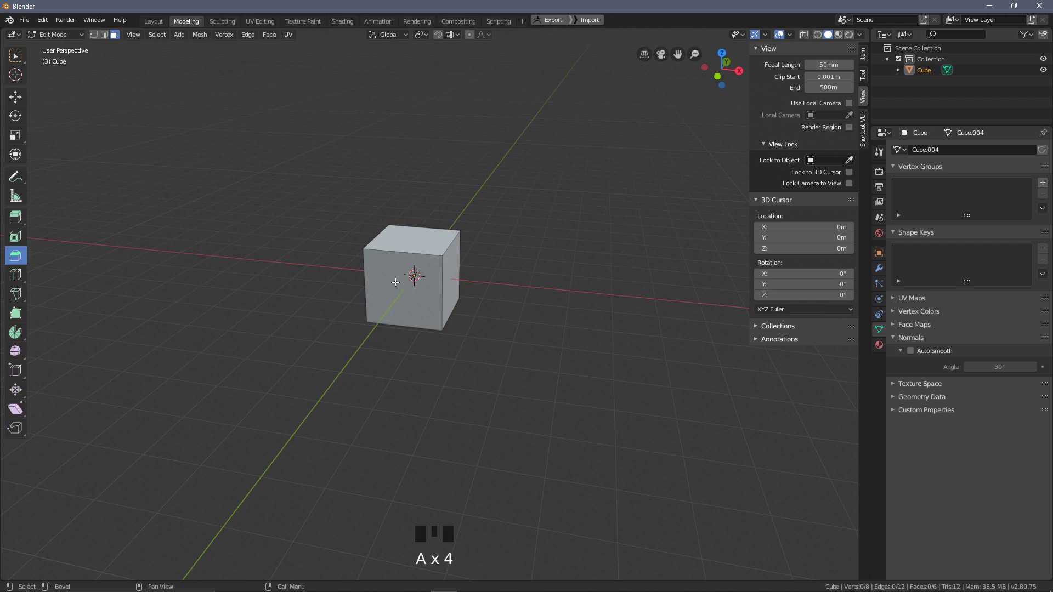
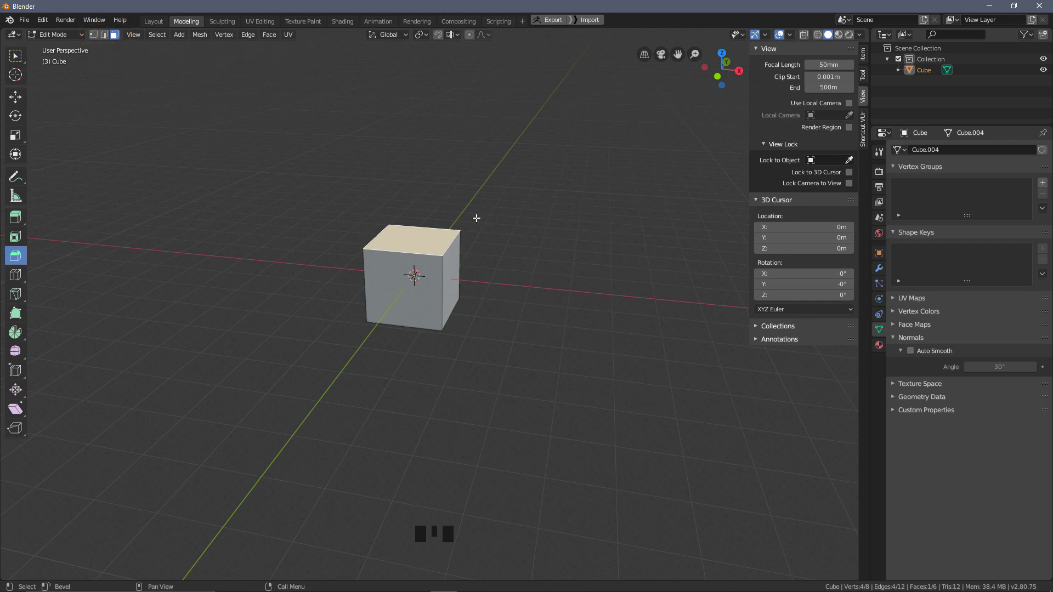
# - Try a bevel around the front face and undo it
pyautogui.press('1')
pyautogui.press('2')
pyautogui.press('3')
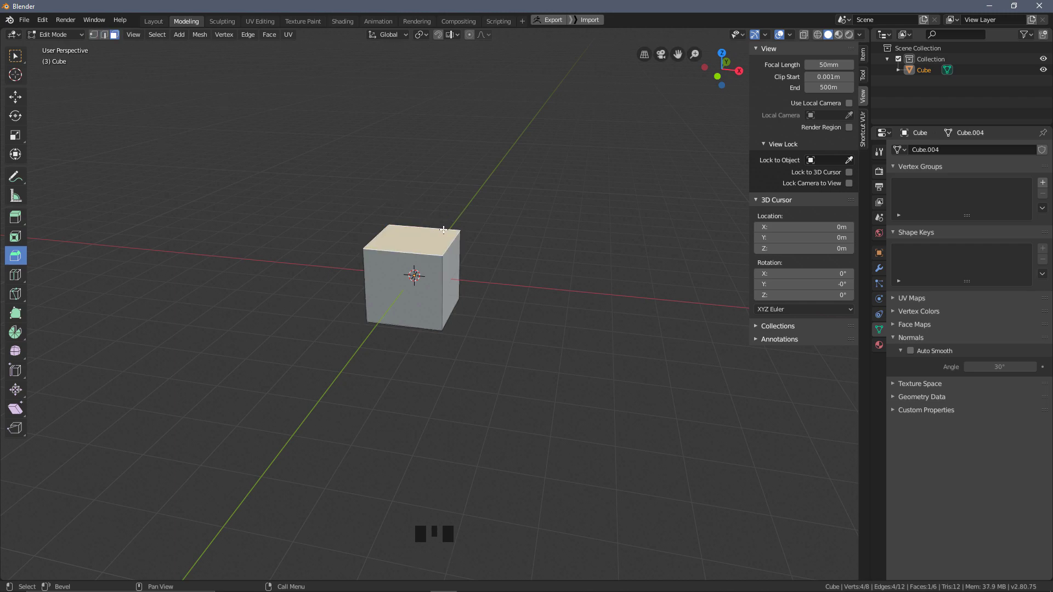
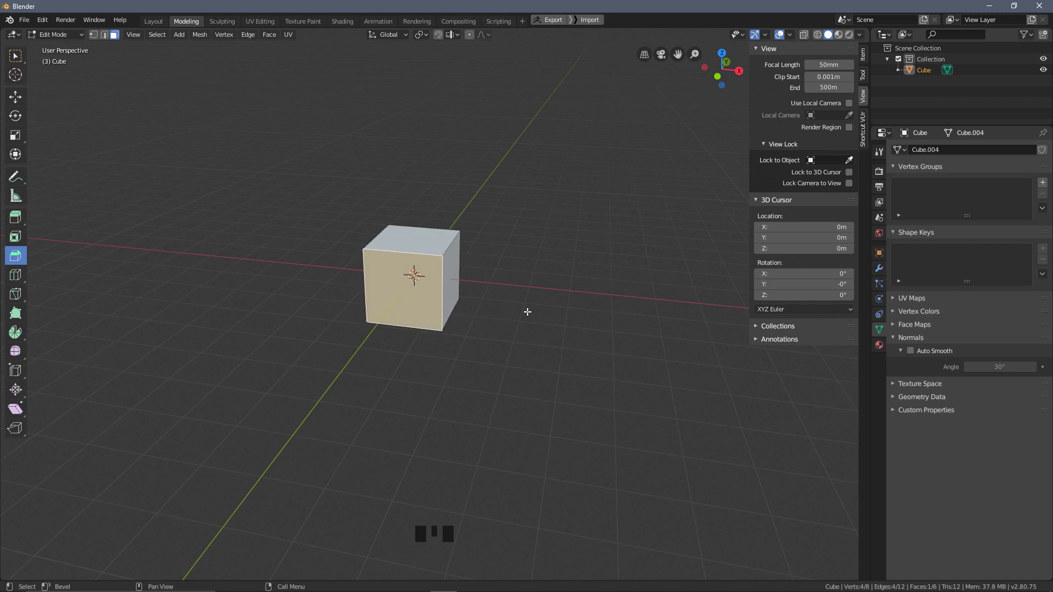
pyautogui.press('ctrl+b')
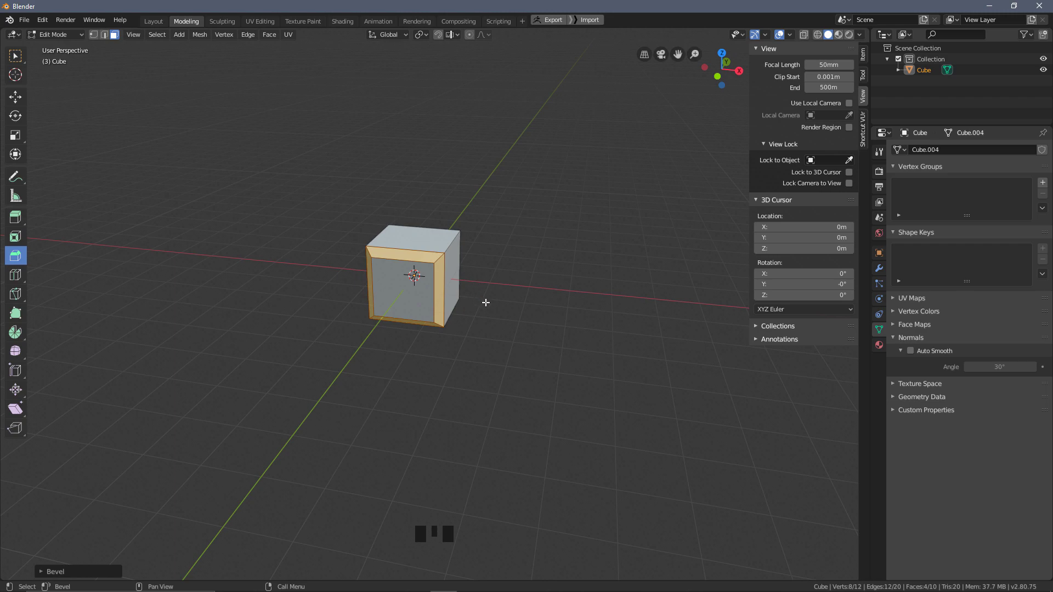
pyautogui.press('2')
# - Try a bevel on the right side face, then undo back to the plain cube
pyautogui.click(450, 239)
pyautogui.press('ctrl+b')
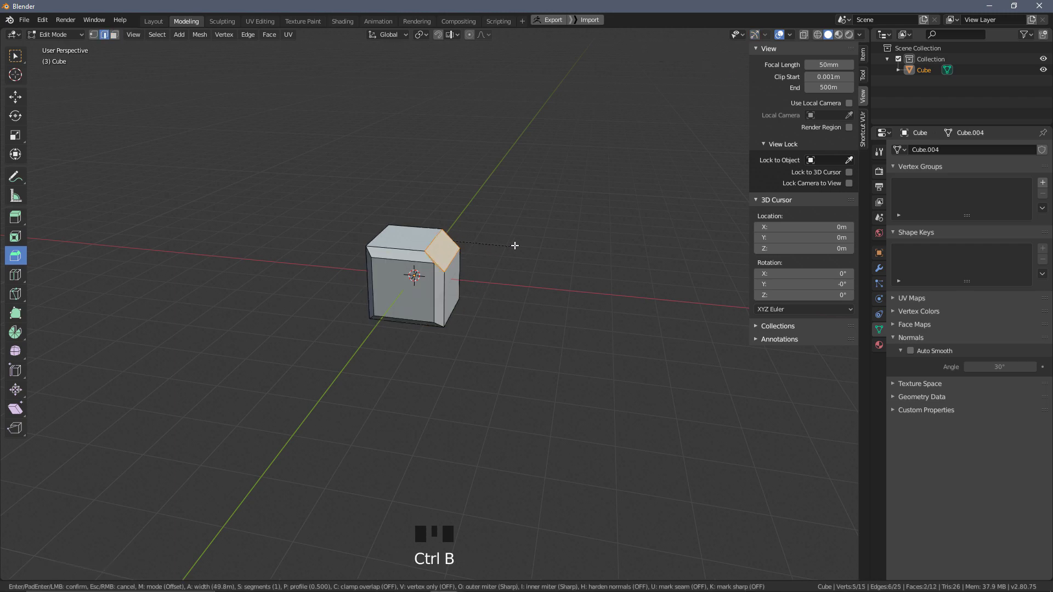
pyautogui.press('ctrl+z')
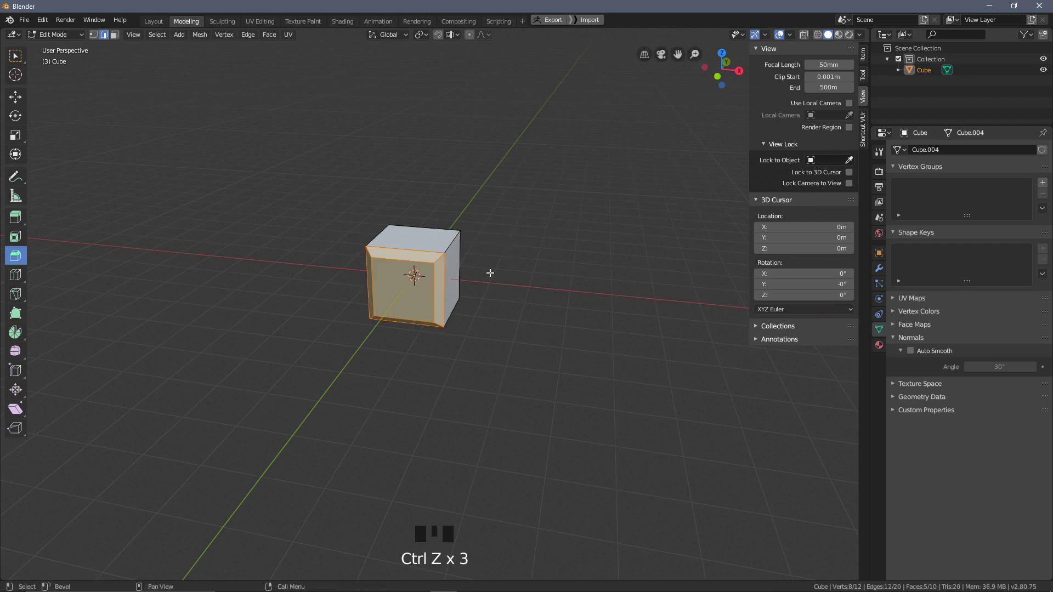
pyautogui.press('ctrl+z')
pyautogui.press('ctrl+z')
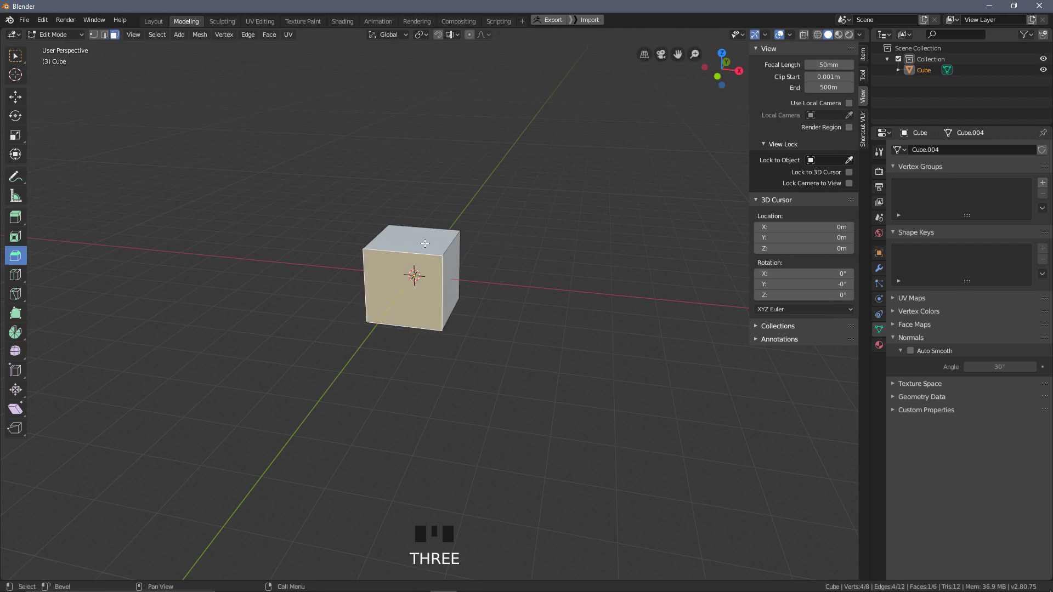
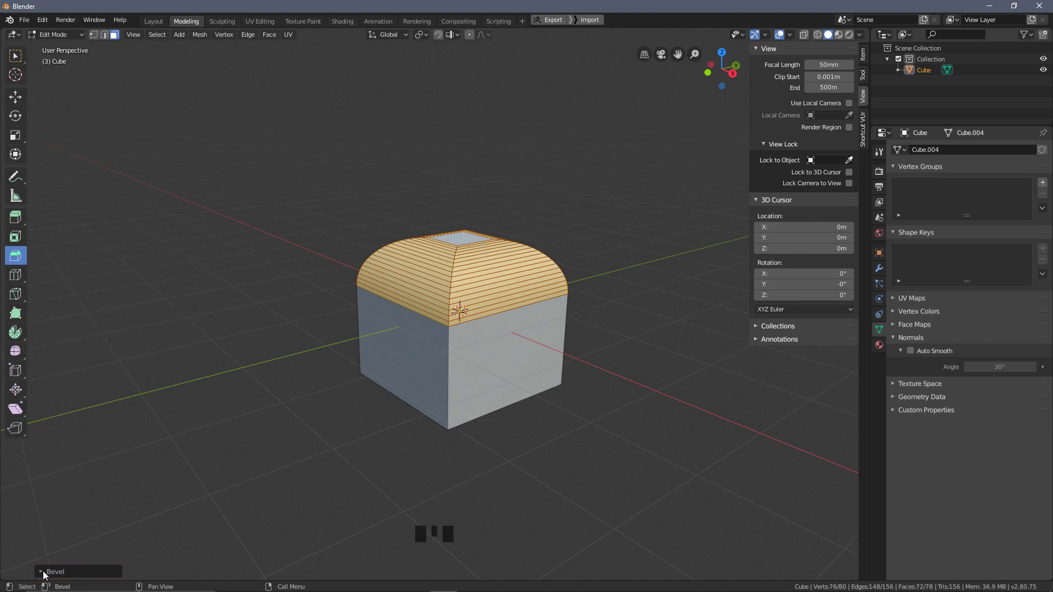
# - Expand the Bevel operator panel to set 18 segments and about 0.72 m width
pyautogui.click(44, 577)
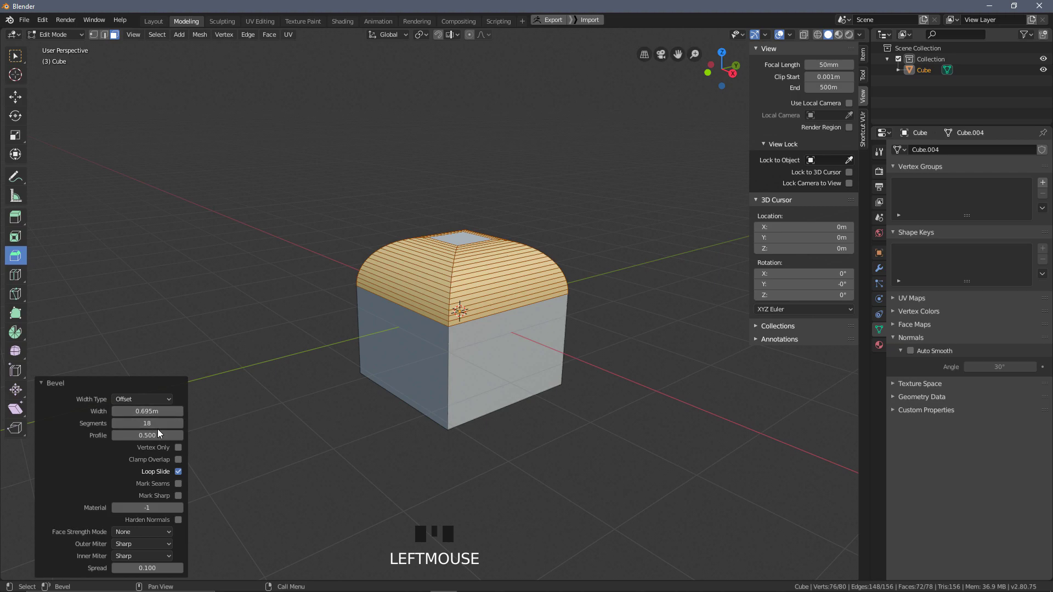
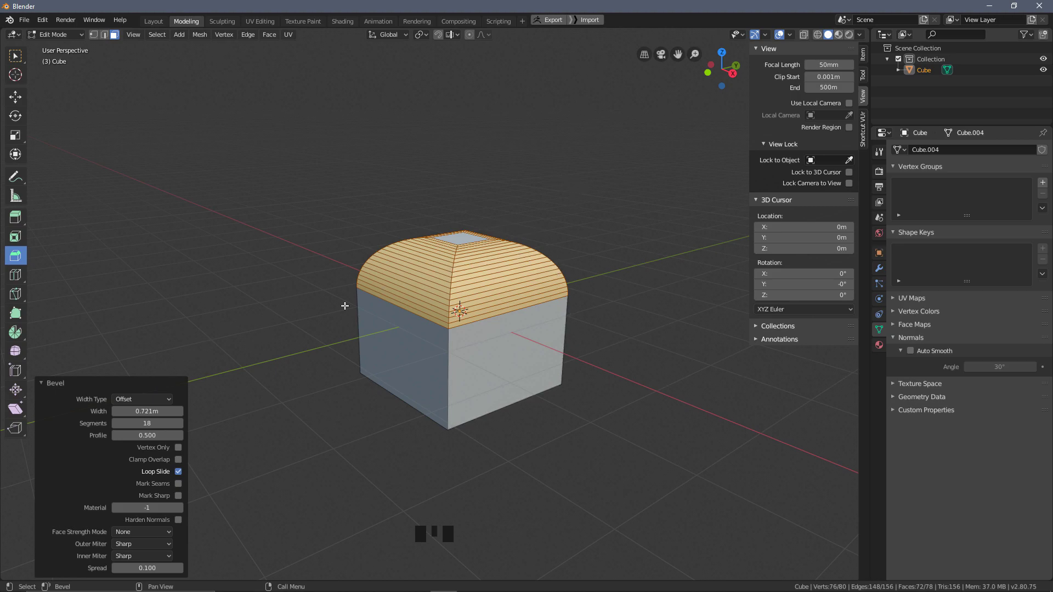
# - Reduce the top bevel to 14 segments and inspect the dome from several angles
pyautogui.moveTo(153, 405); pyautogui.dragTo(154, 392)
pyautogui.moveTo(154, 399); pyautogui.dragTo(176, 454)
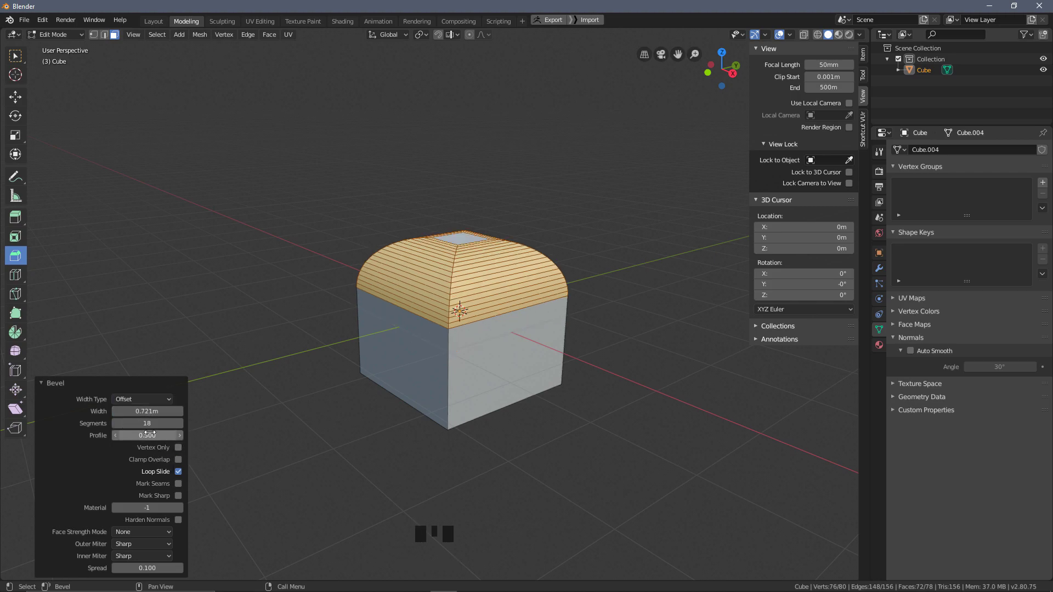
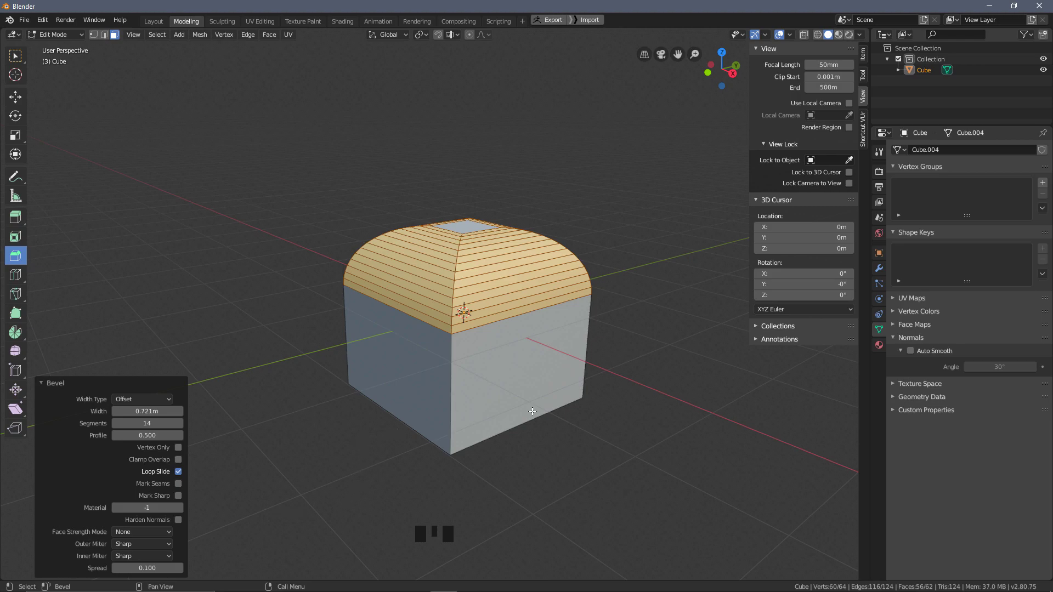
pyautogui.moveTo(637, 338); pyautogui.dragTo(620, 316)
pyautogui.press('Tab')
pyautogui.moveTo(501, 440); pyautogui.dragTo(500, 259)
pyautogui.press('Tab')
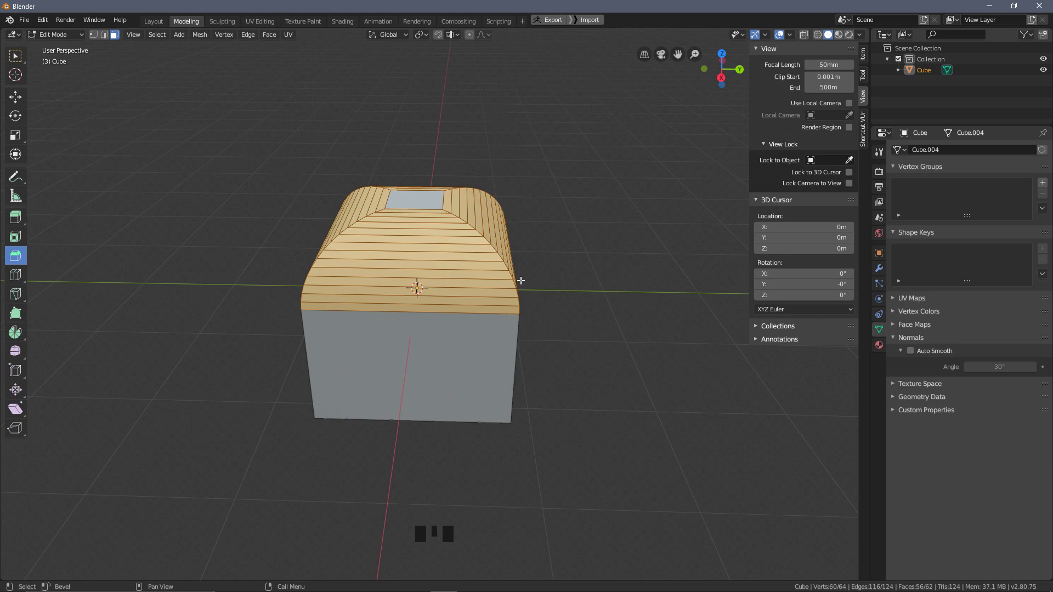
pyautogui.press('Tab')
pyautogui.moveTo(547, 270); pyautogui.dragTo(463, 191)
# - Return to Object Mode, view the cube solid-shaded and bring up the operator search
pyautogui.press('z')
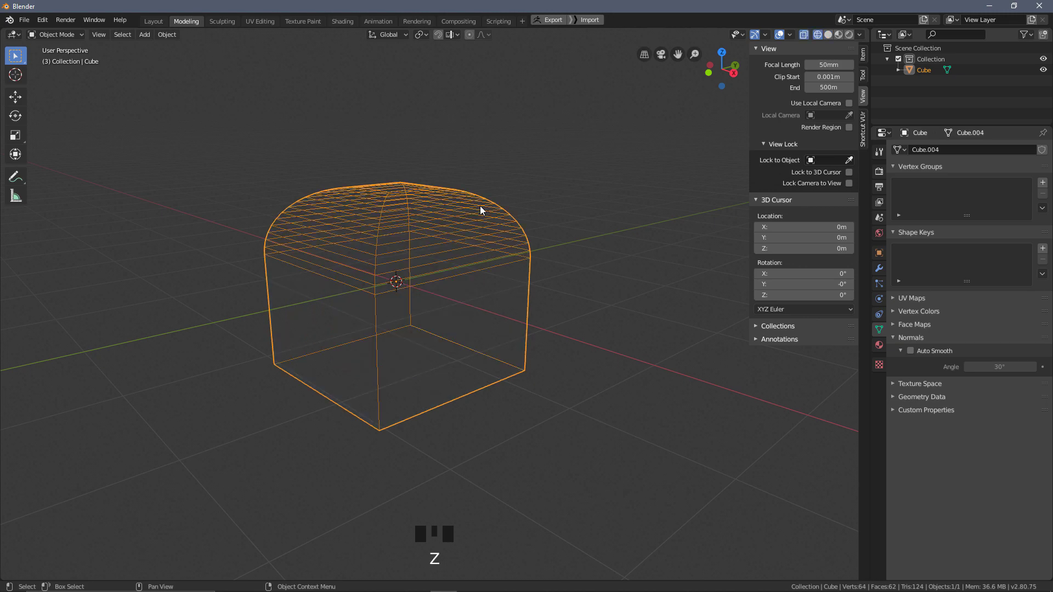
pyautogui.press('z')
pyautogui.press('space')
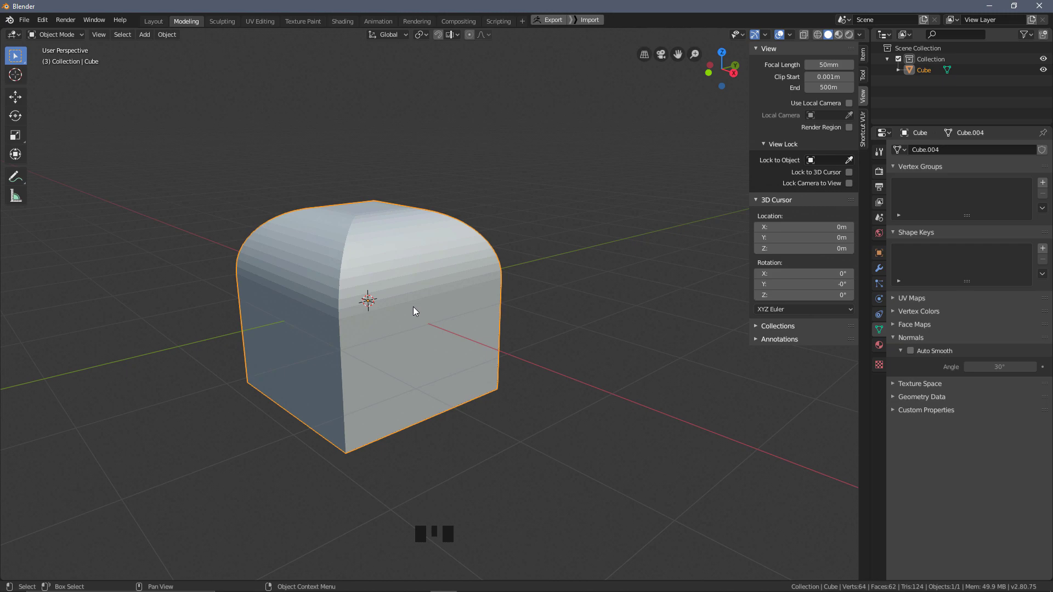
pyautogui.press('space')
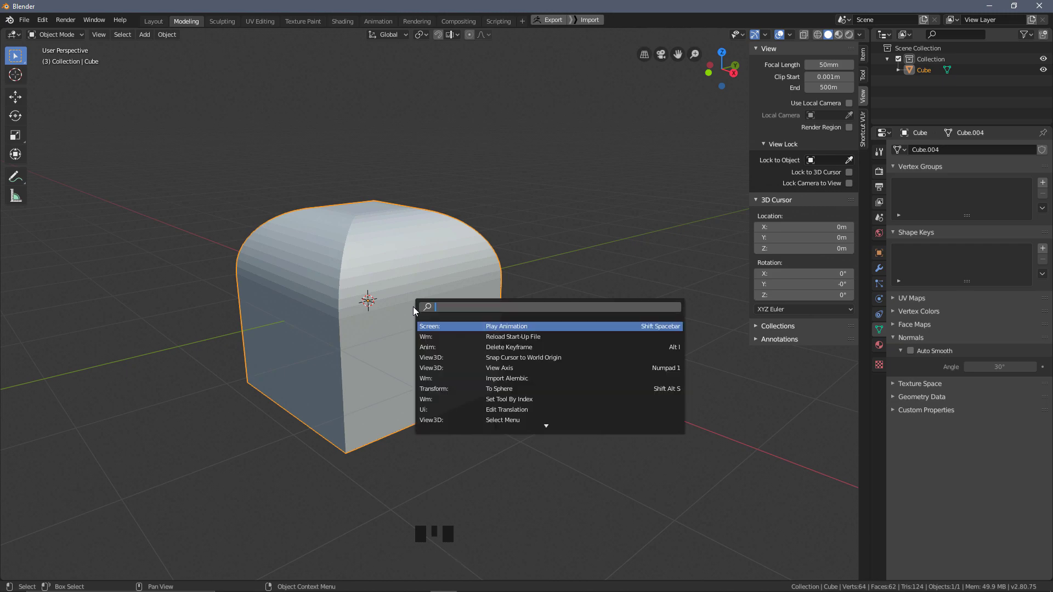
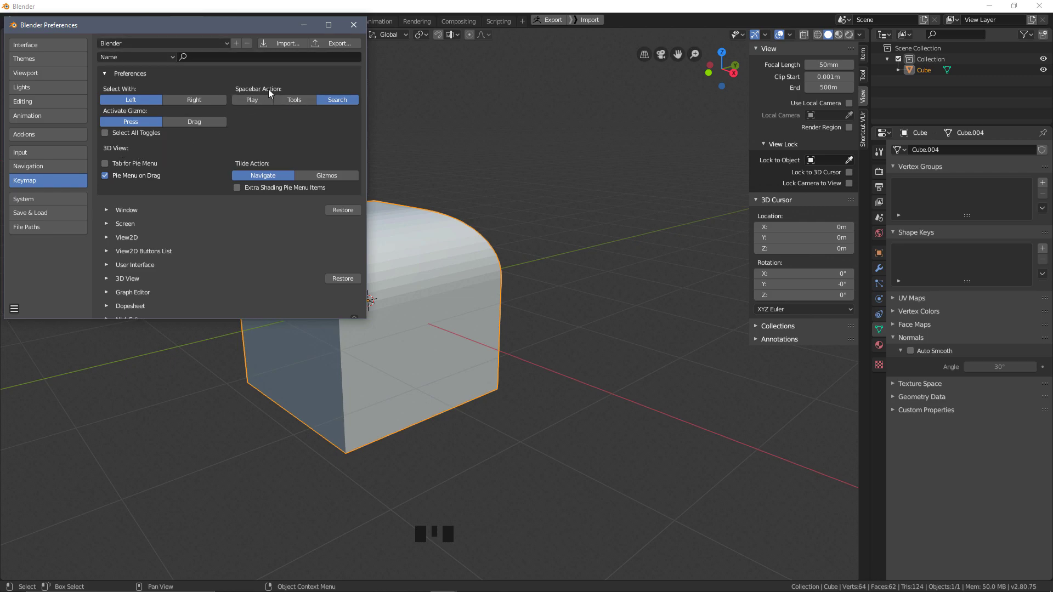
# - Run Shade Smooth on the dome-topped cube
pyautogui.press('space')
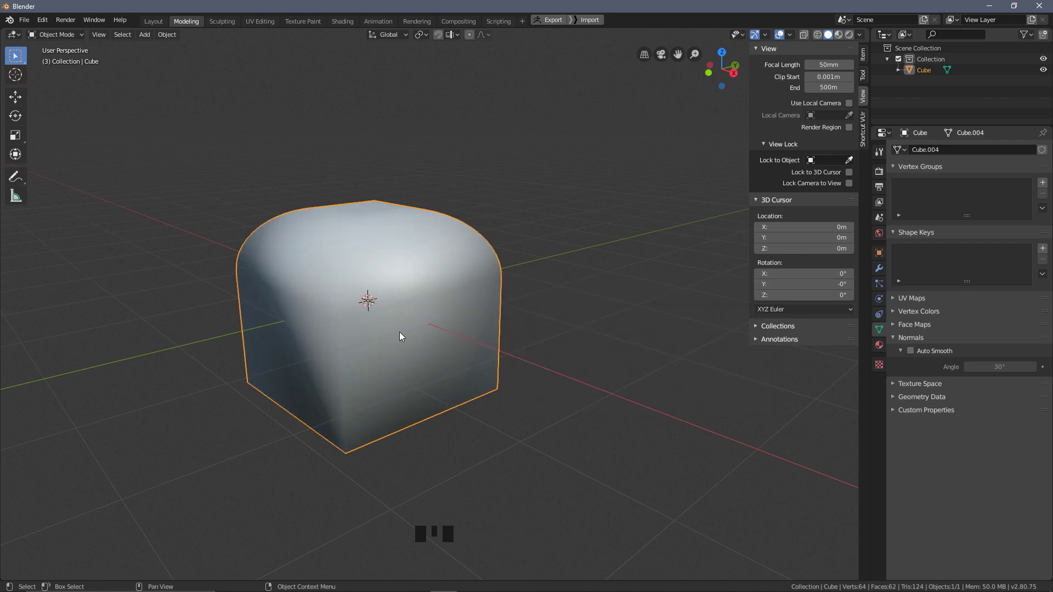
pyautogui.moveTo(440, 377); pyautogui.dragTo(354, 306)
pyautogui.scroll(-3)
pyautogui.press('Tab')
pyautogui.moveTo(449, 311); pyautogui.dragTo(436, 314)
pyautogui.scroll(-3)
pyautogui.press('Tab')
pyautogui.middleClick(446, 302)
pyautogui.press('Tab')
pyautogui.moveTo(525, 312); pyautogui.dragTo(428, 335)
pyautogui.press('Tab')
pyautogui.moveTo(382, 361); pyautogui.dragTo(729, 350)
pyautogui.moveTo(729, 351); pyautogui.dragTo(906, 327)
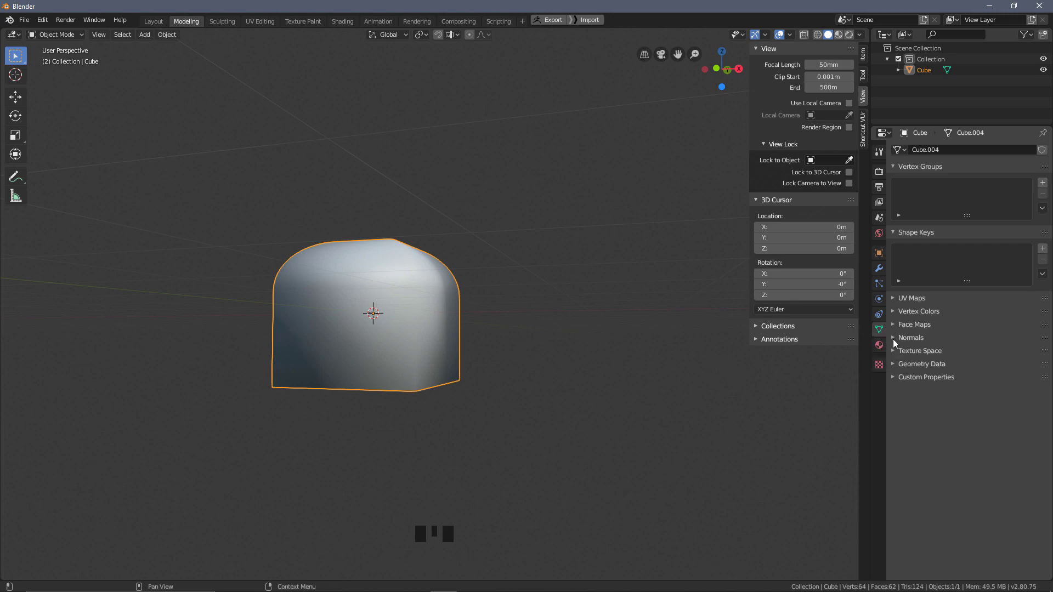
# - Enable Auto Smooth under Normals with a 34.3° angle
pyautogui.moveTo(896, 347); pyautogui.dragTo(927, 340)
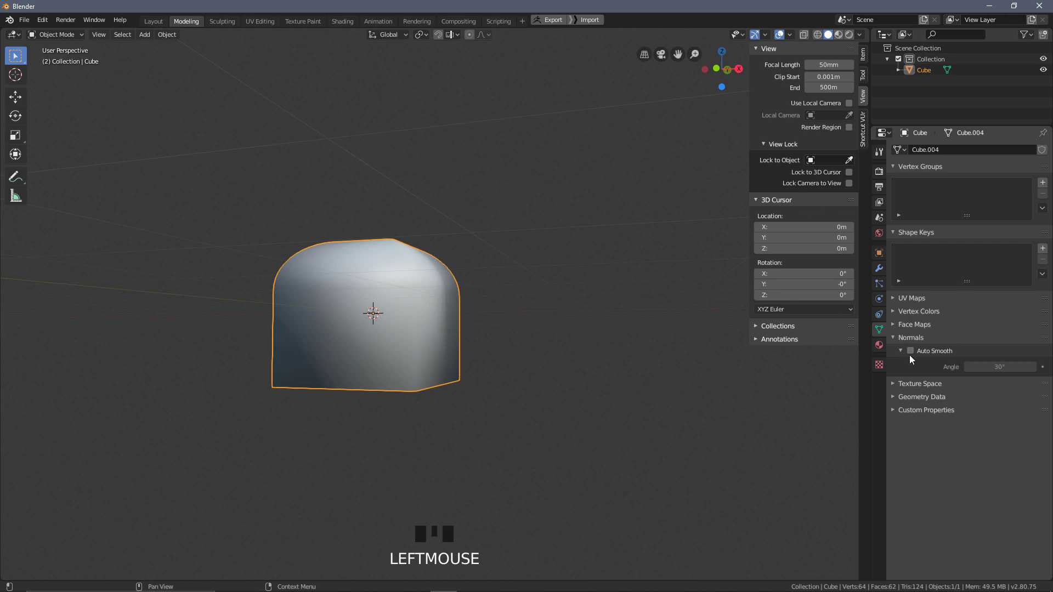
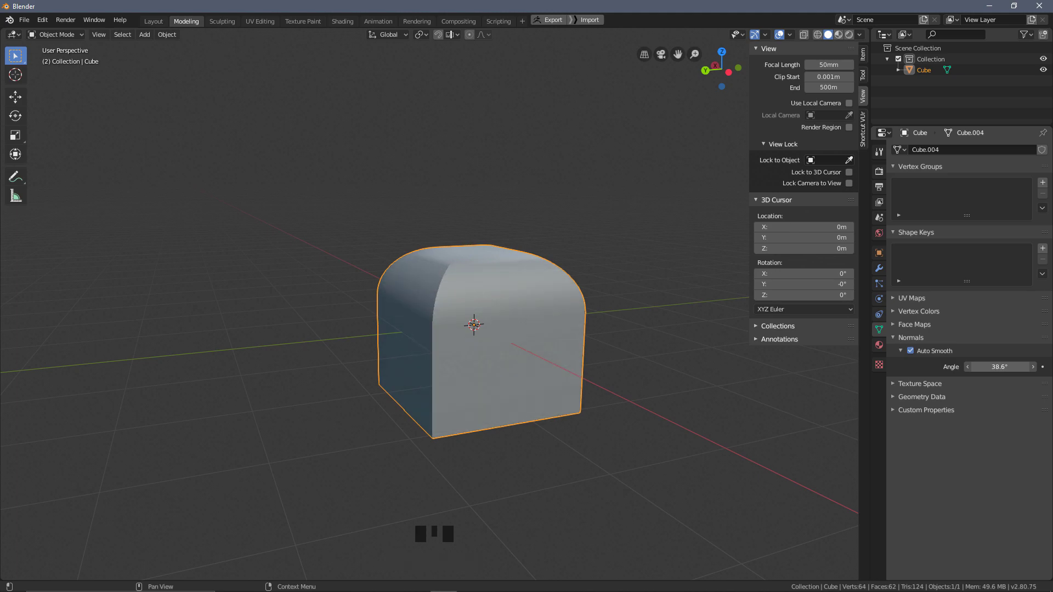
pyautogui.moveTo(513, 363); pyautogui.dragTo(538, 291)
pyautogui.press('z')
pyautogui.press('z')
pyautogui.press('z')
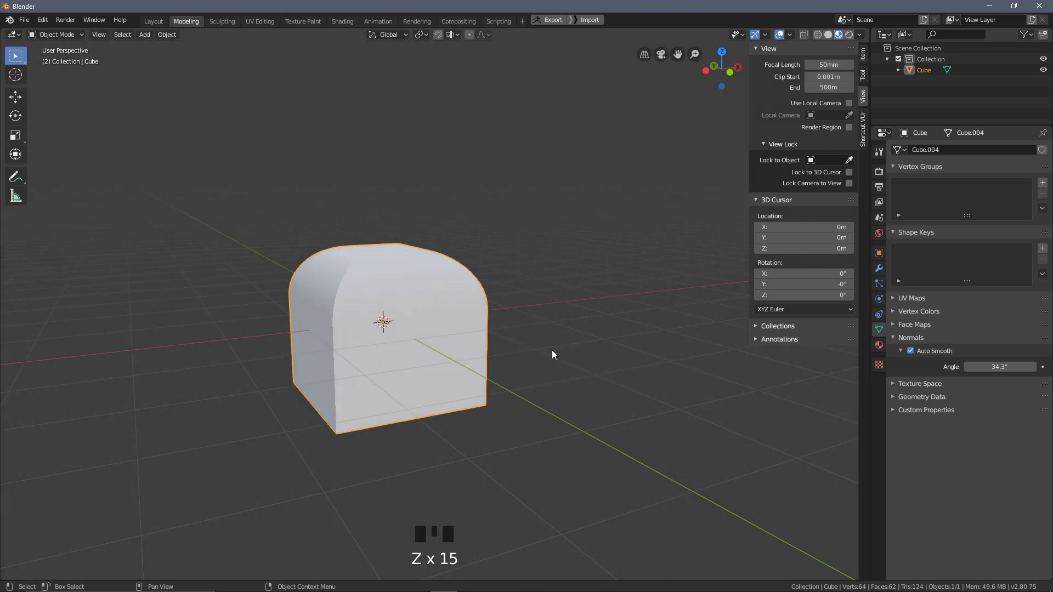
# - Orbit the cube and bring up the viewport shading pie for look-dev preview
pyautogui.middleClick(547, 341)
pyautogui.press('z')
pyautogui.press('z')
pyautogui.press('z')
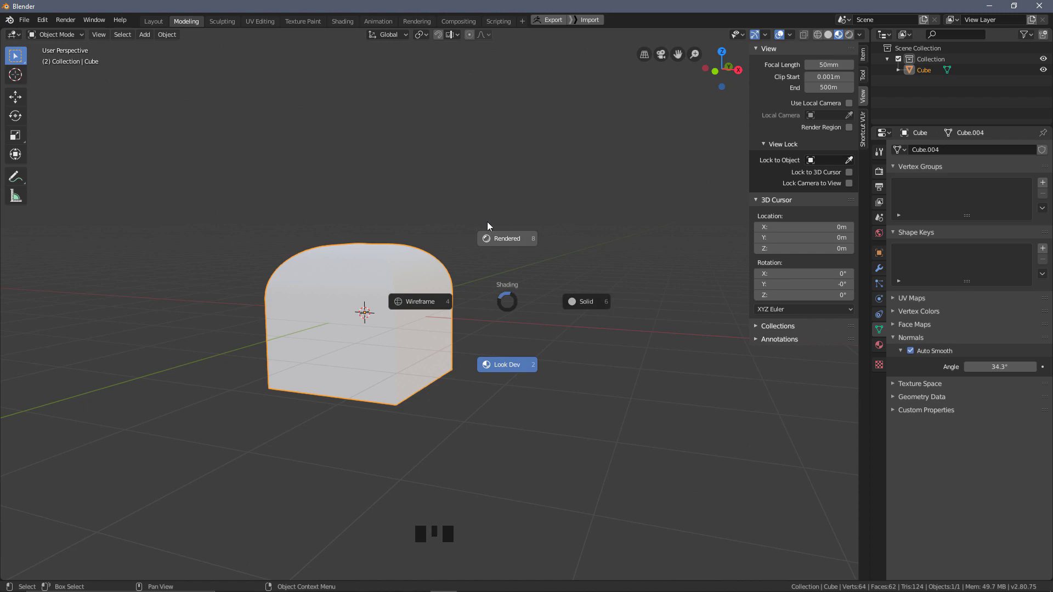
# - Enter Edit Mode on the rounded cube and orbit to inspect its curved top and side
pyautogui.press('z')
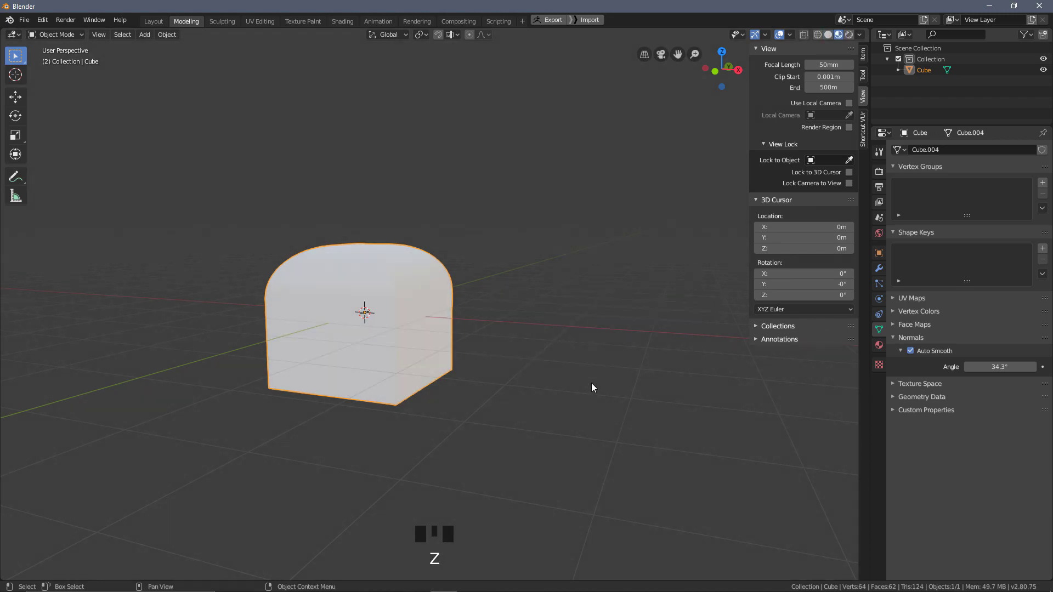
pyautogui.moveTo(544, 298); pyautogui.dragTo(577, 362)
pyautogui.press('z')
pyautogui.moveTo(519, 349); pyautogui.dragTo(480, 283)
pyautogui.press('Tab')
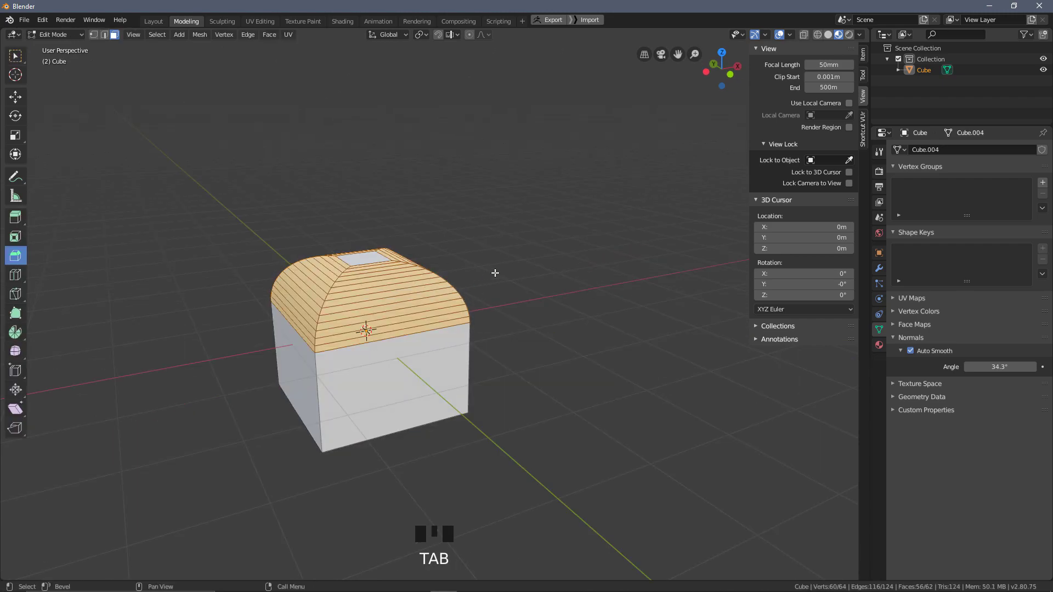
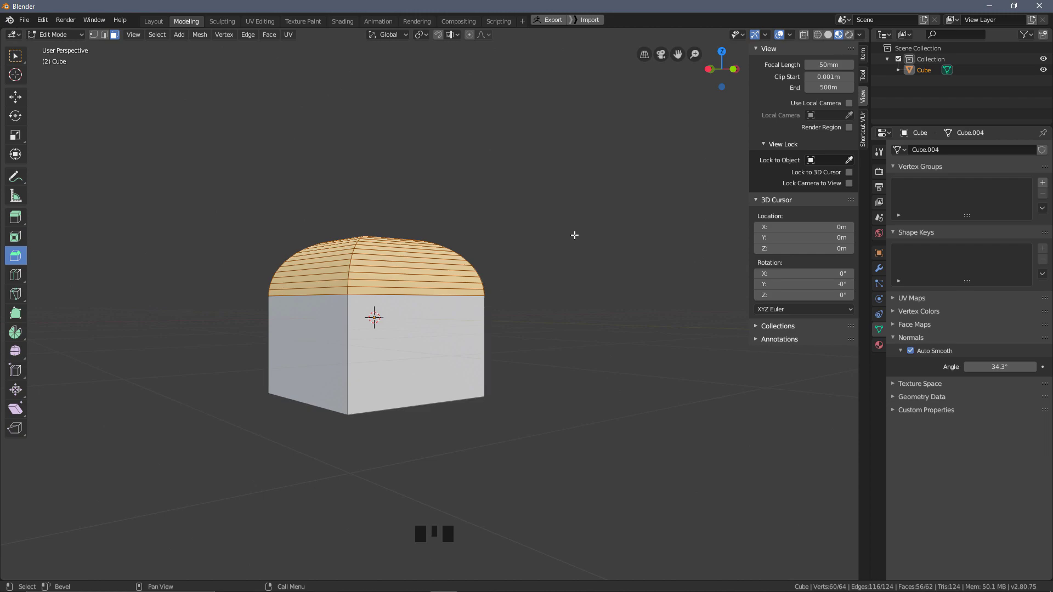
pyautogui.moveTo(552, 242); pyautogui.dragTo(379, 360)
pyautogui.click(379, 360)
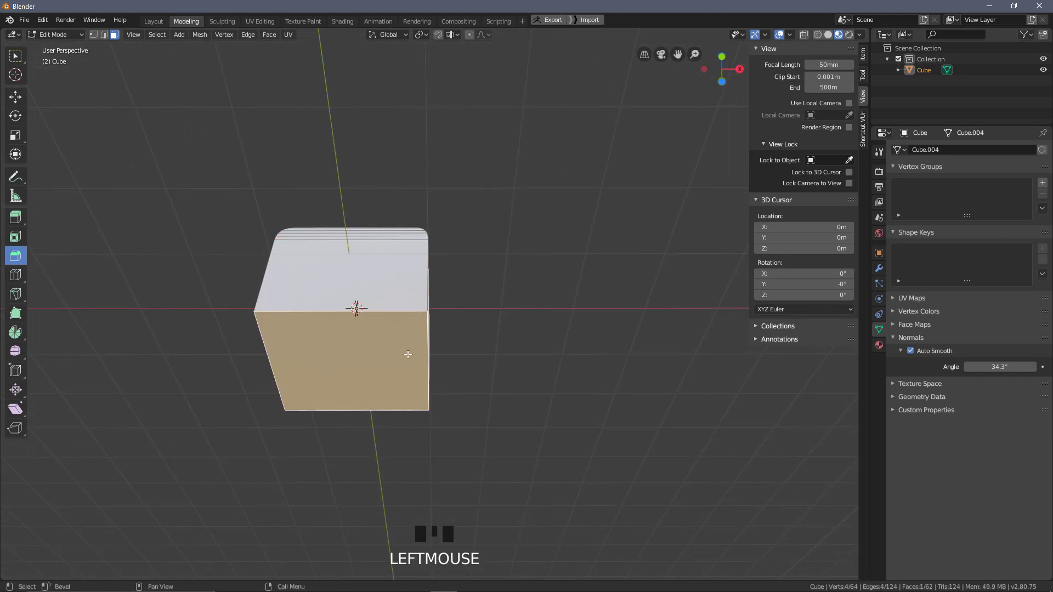
pyautogui.moveTo(472, 303); pyautogui.dragTo(507, 284)
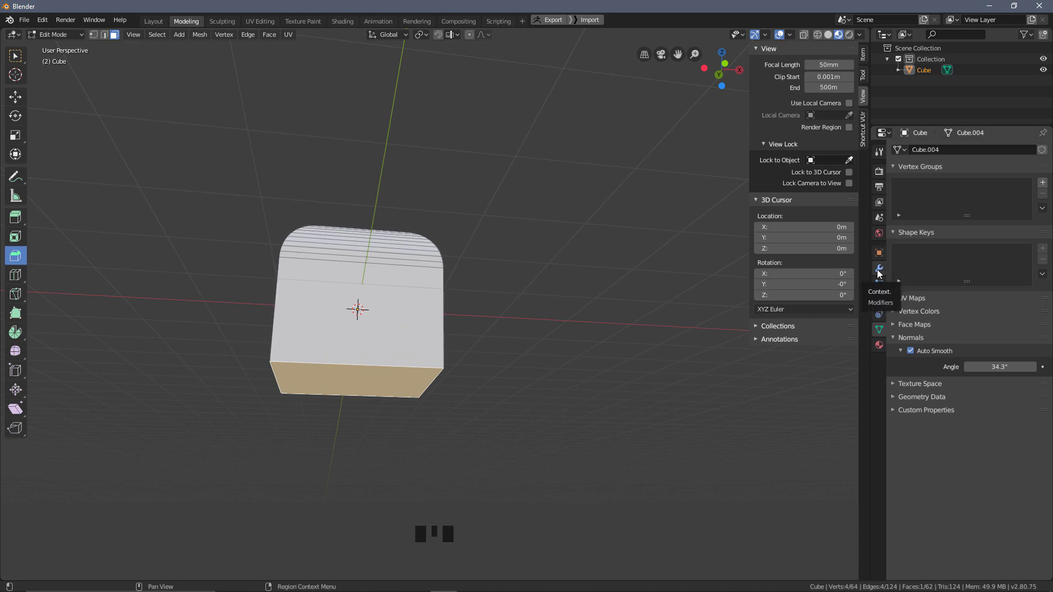
# - Add a 1 m, 100-segment Bevel modifier and preview the cube in look-dev shading
pyautogui.click(880, 273)
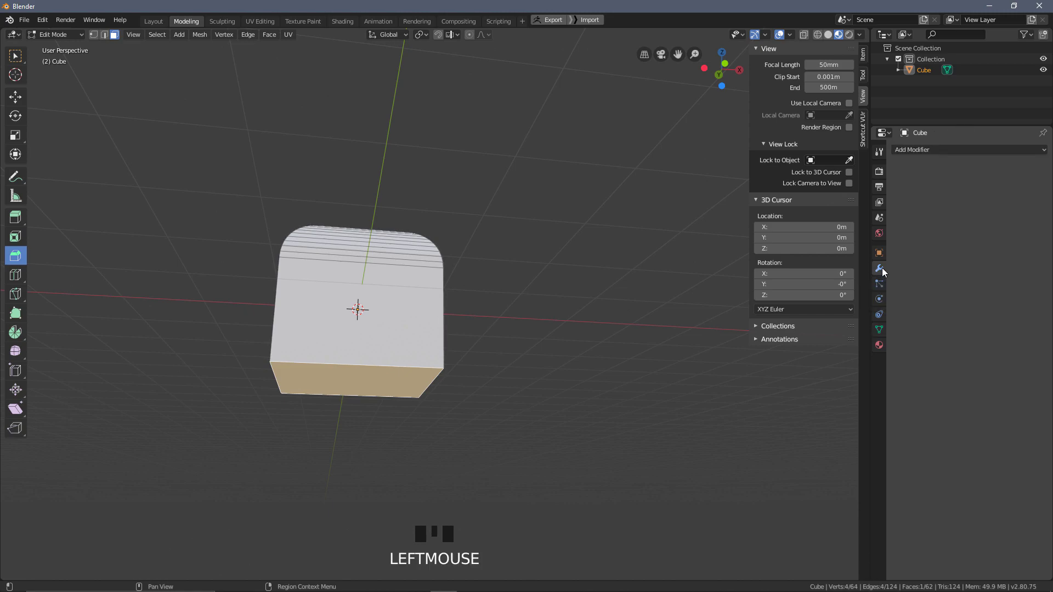
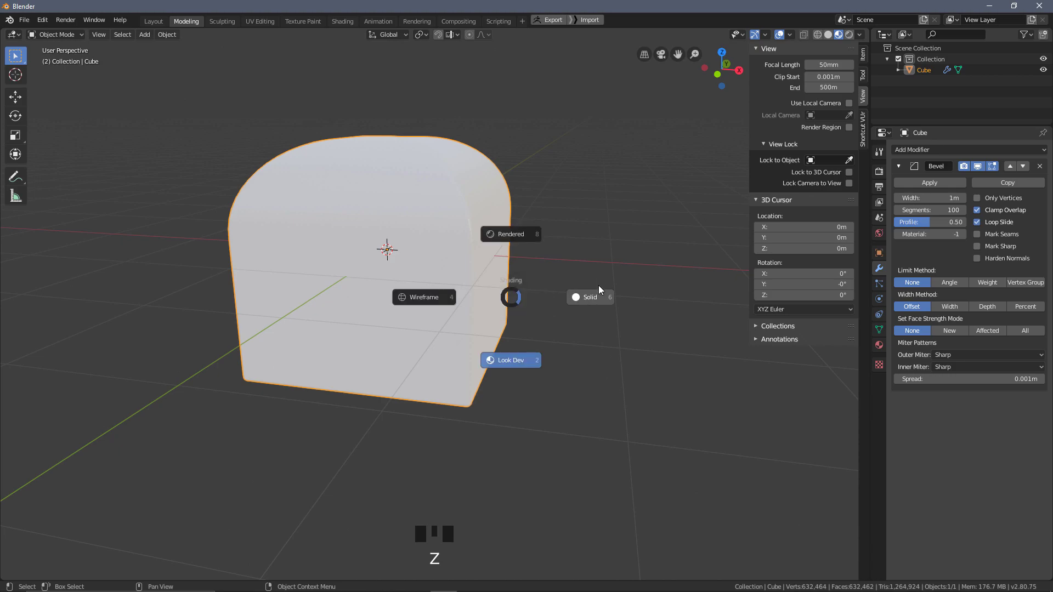
pyautogui.moveTo(588, 308); pyautogui.dragTo(478, 272)
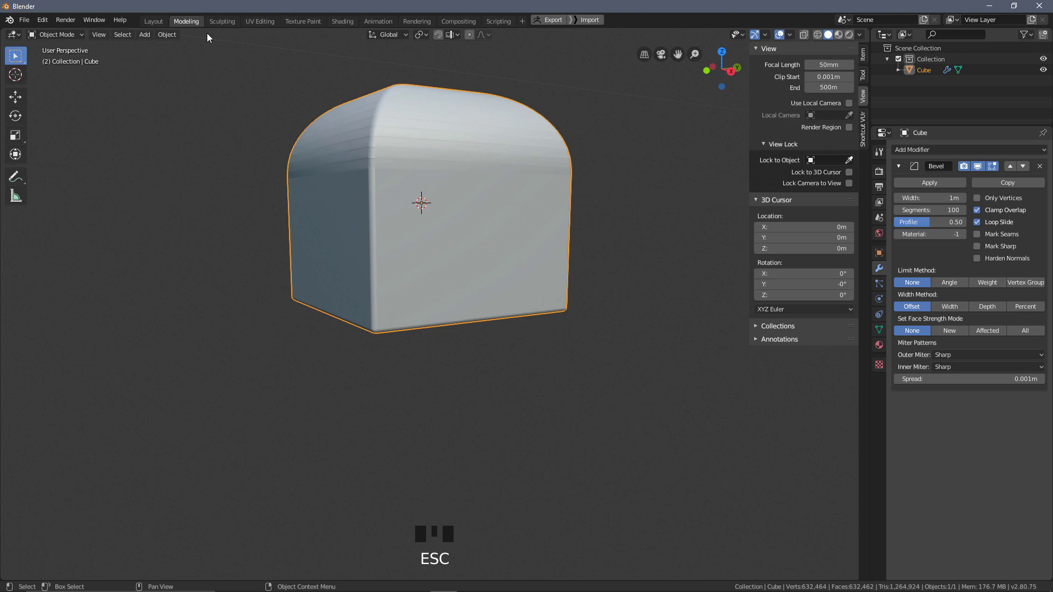
# - Inspect the cube, then delete the Bevel modifier with its X button
pyautogui.click(525, 223)
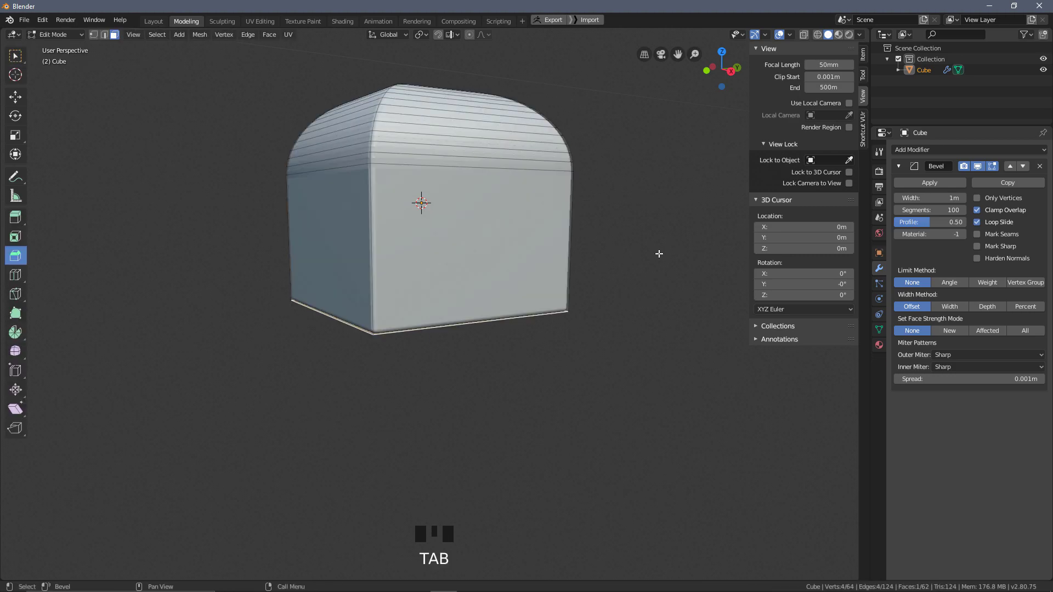
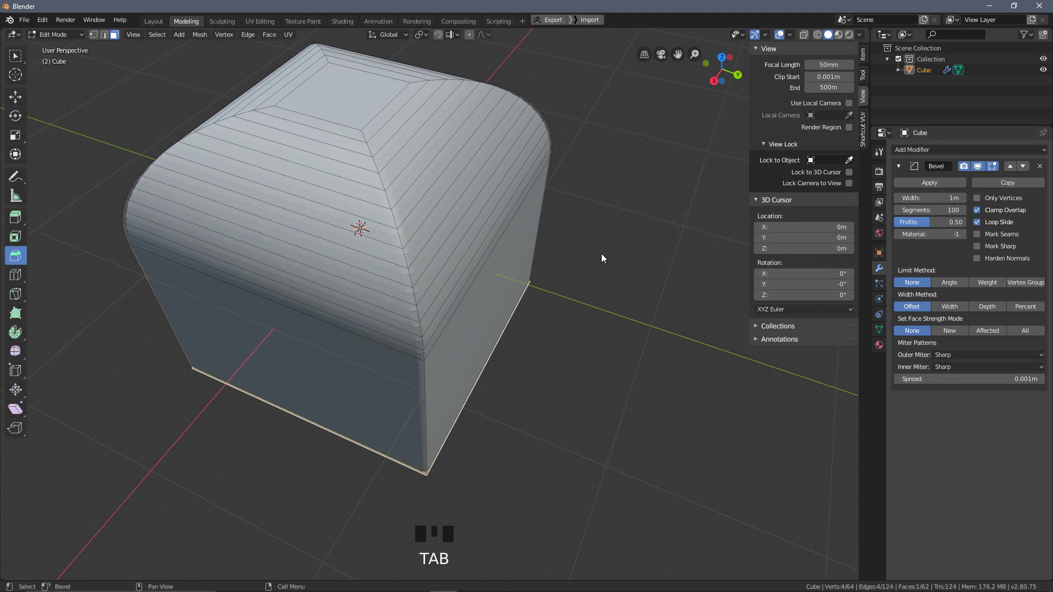
pyautogui.moveTo(606, 275); pyautogui.dragTo(1043, 168)
pyautogui.click(1043, 168)
pyautogui.moveTo(566, 352); pyautogui.dragTo(475, 178)
# - Delete the rounded cube and add a fresh cube from the Add Mesh menu
pyautogui.press('x')
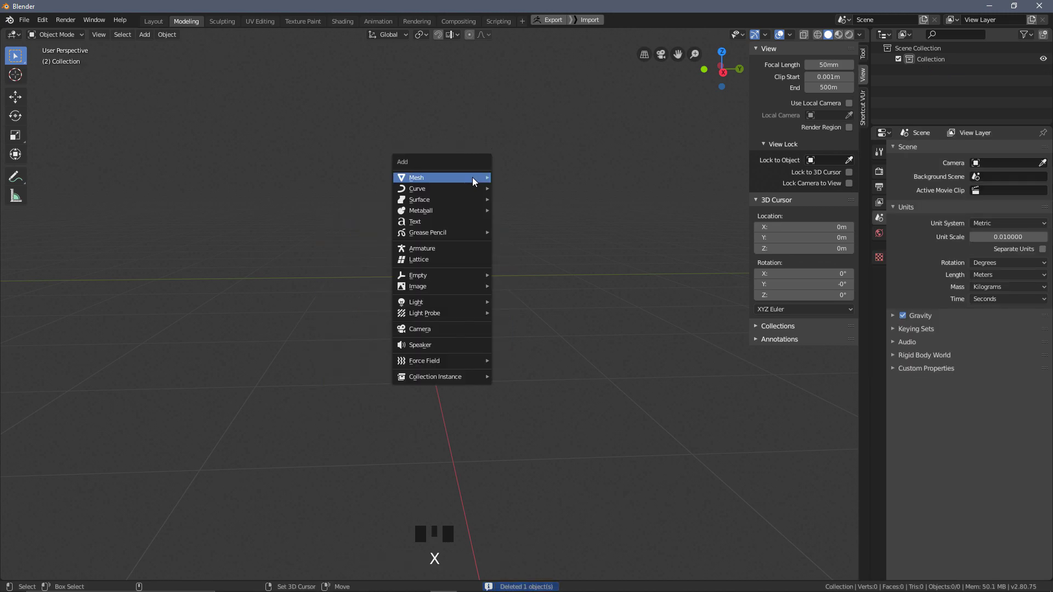
pyautogui.press('shift+a')
pyautogui.scroll(-3)
pyautogui.moveTo(527, 241); pyautogui.dragTo(498, 259)
pyautogui.scroll(3)
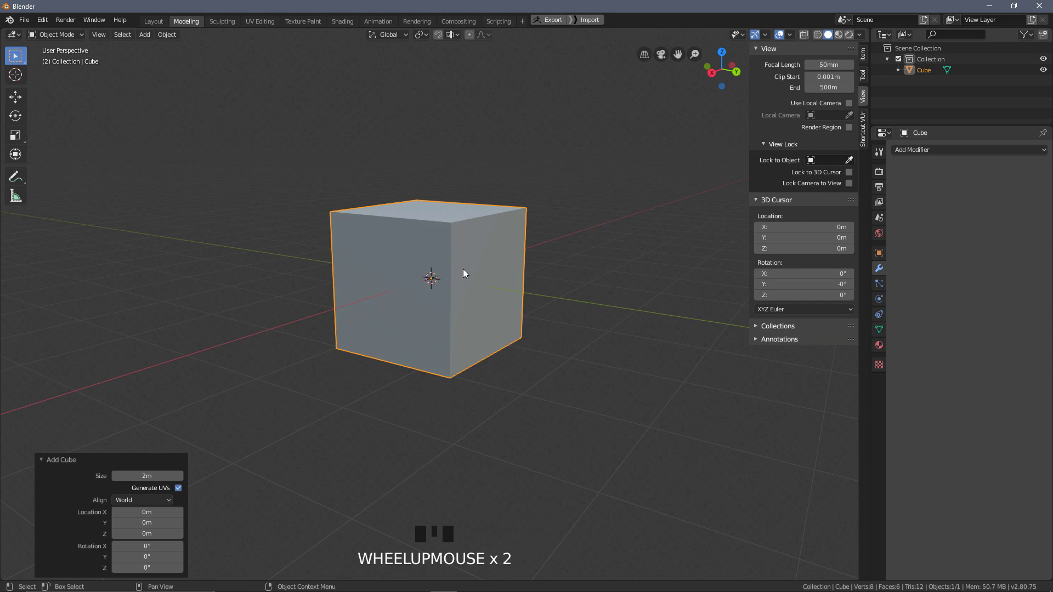
pyautogui.moveTo(509, 276); pyautogui.dragTo(538, 199)
pyautogui.scroll(-3)
# - Scale the cube along Z and Y into a long flat slab
pyautogui.press('s')
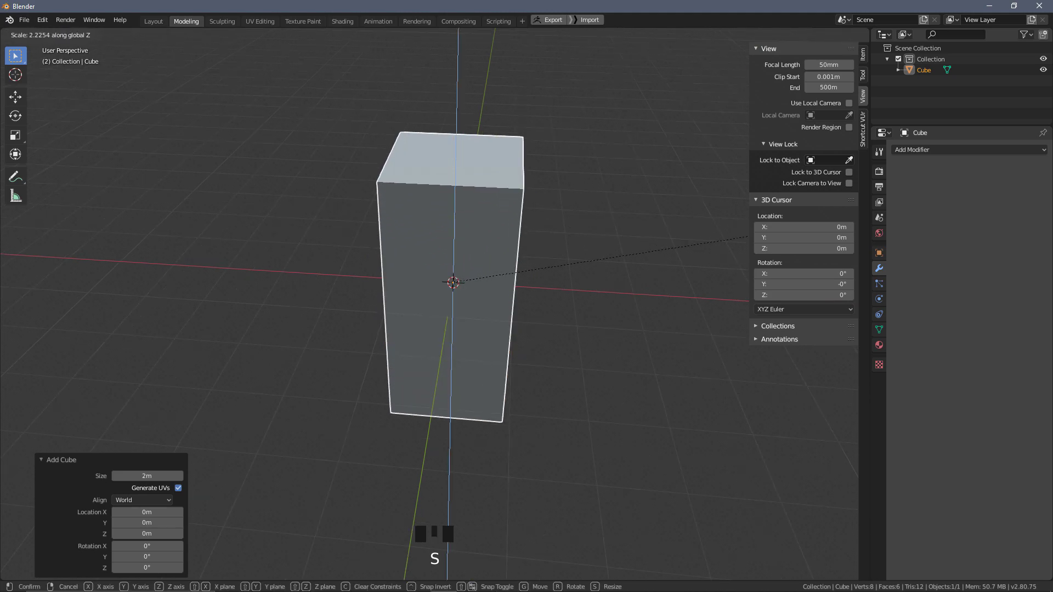
pyautogui.press('s')
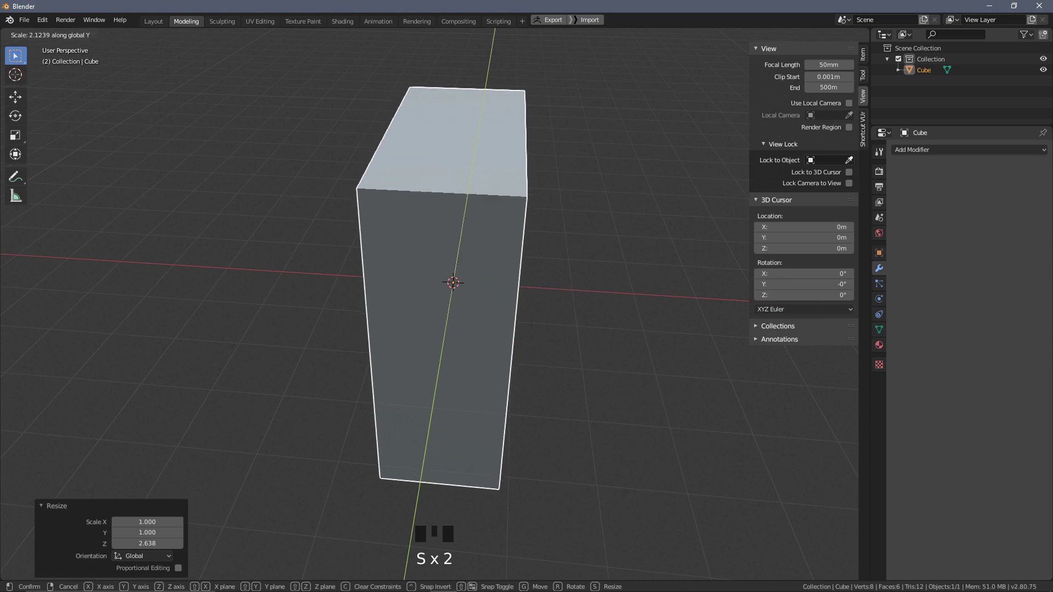
pyautogui.moveTo(425, 313); pyautogui.dragTo(465, 304)
# - Move the first slab aside on X, add a second cube and scale it in Edit Mode into a thin slab
pyautogui.press('g')
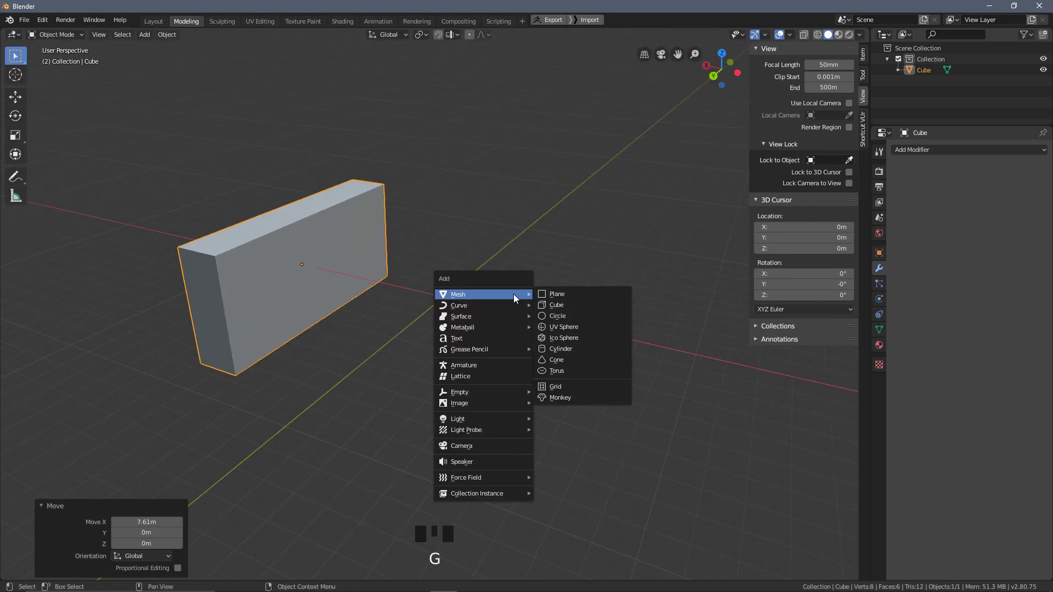
pyautogui.press('shift+a')
pyautogui.moveTo(488, 331); pyautogui.dragTo(469, 323)
pyautogui.press('Tab')
pyautogui.moveTo(500, 287); pyautogui.dragTo(501, 300)
pyautogui.press('s')
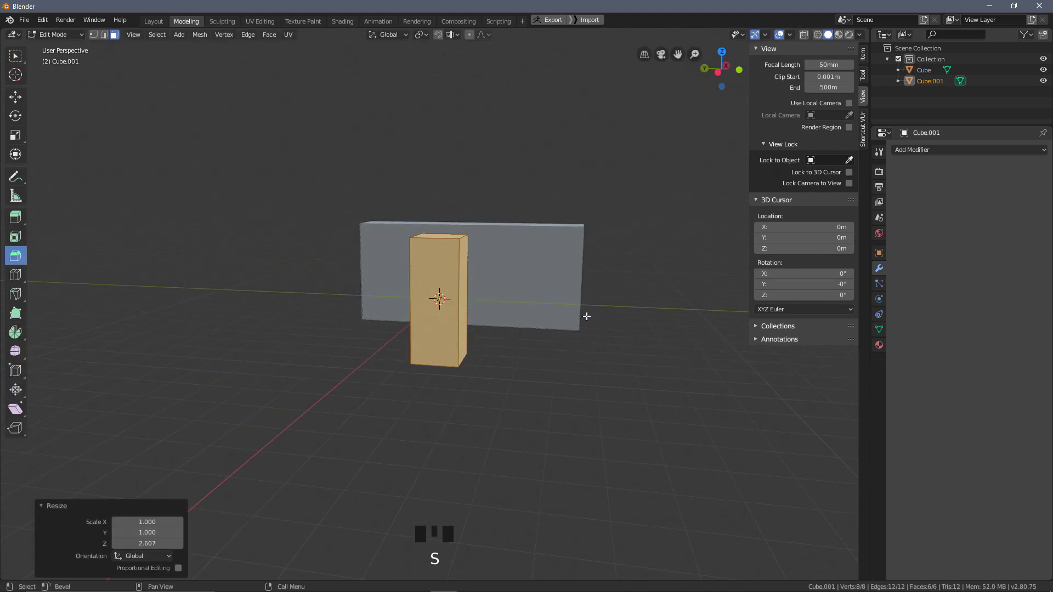
pyautogui.press('s')
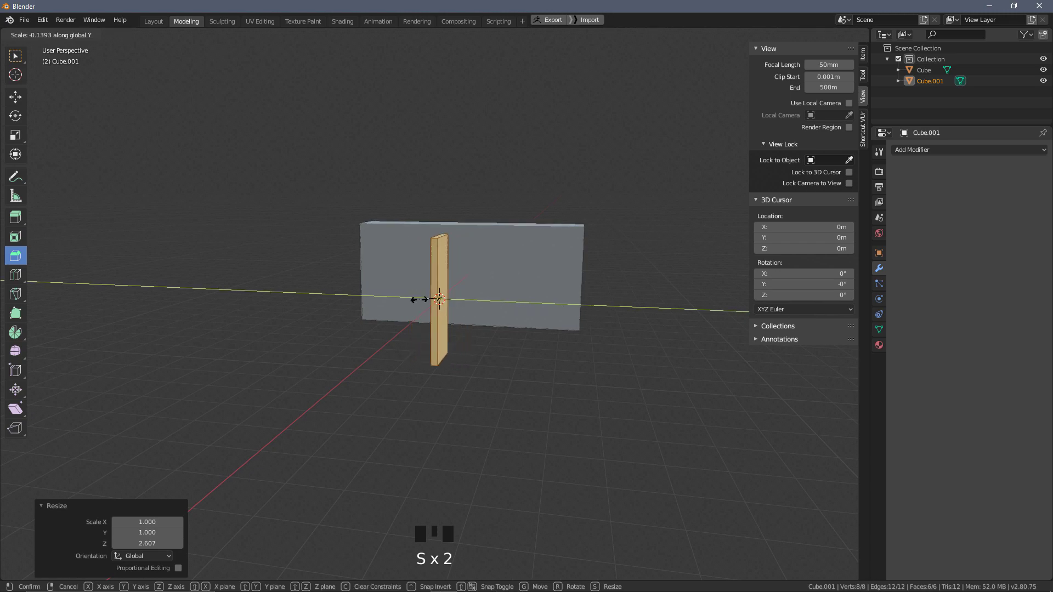
pyautogui.moveTo(286, 379); pyautogui.dragTo(358, 381)
pyautogui.scroll(-3)
pyautogui.moveTo(421, 379); pyautogui.dragTo(452, 256)
# - Chamfer all the second slab's edges with a 0.288 m single-segment bevel and inspect it
pyautogui.press('Tab')
pyautogui.press('Tab')
pyautogui.scroll(3)
pyautogui.moveTo(623, 280); pyautogui.dragTo(587, 252)
pyautogui.press('ctrl+b')
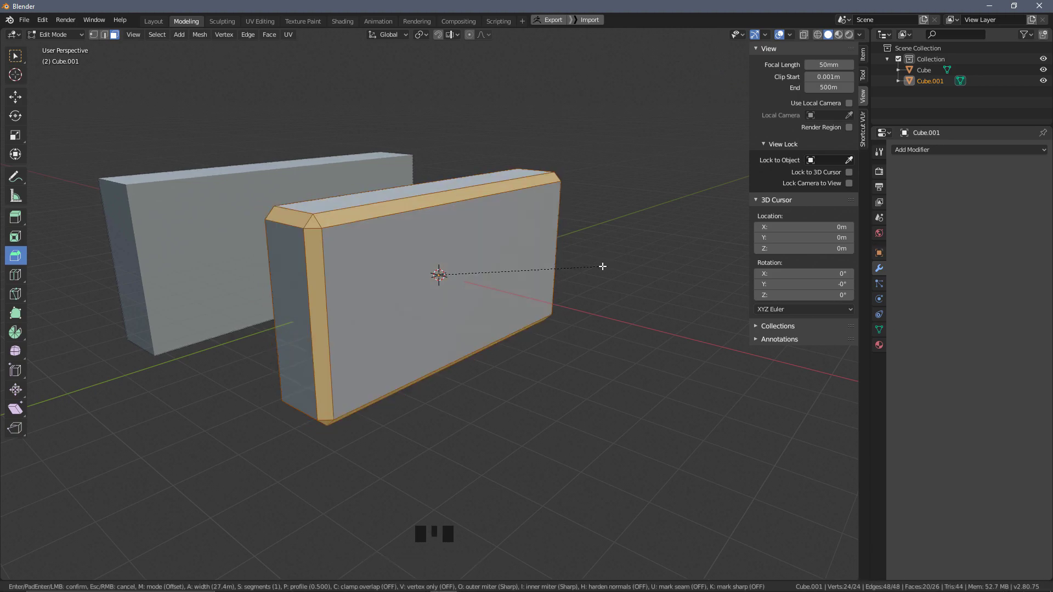
pyautogui.scroll(3)
pyautogui.moveTo(554, 321); pyautogui.dragTo(506, 282)
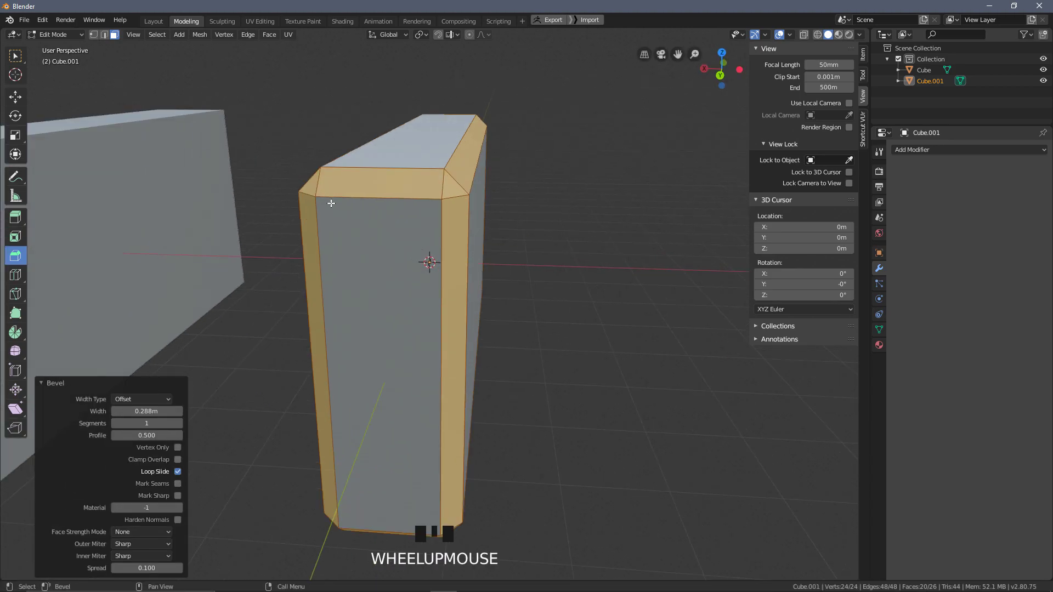
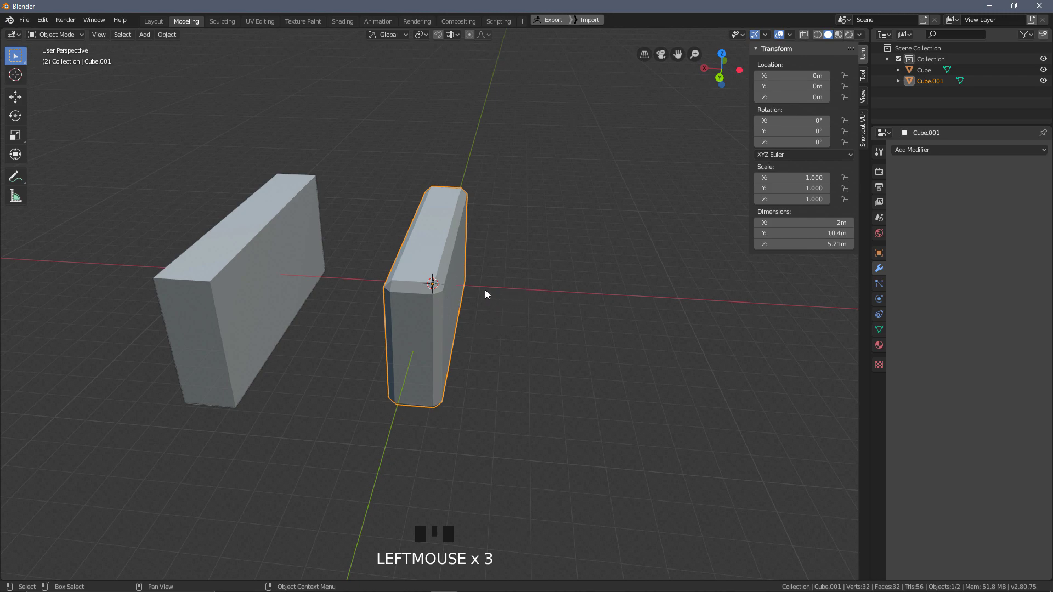
# - Select the first slab and bevel its edges in Edit Mode
pyautogui.click(303, 265)
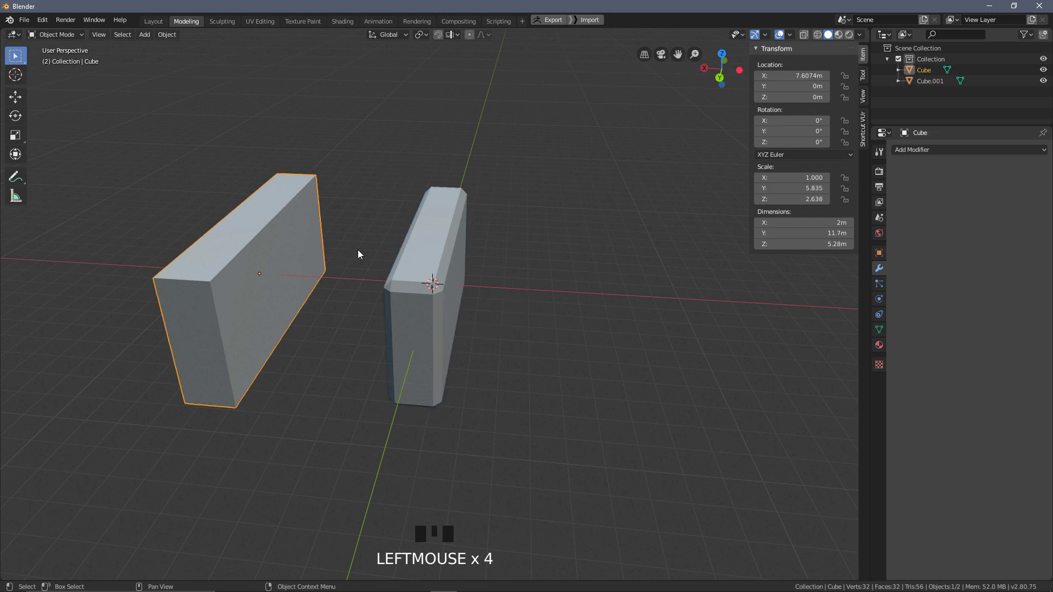
pyautogui.press('Tab')
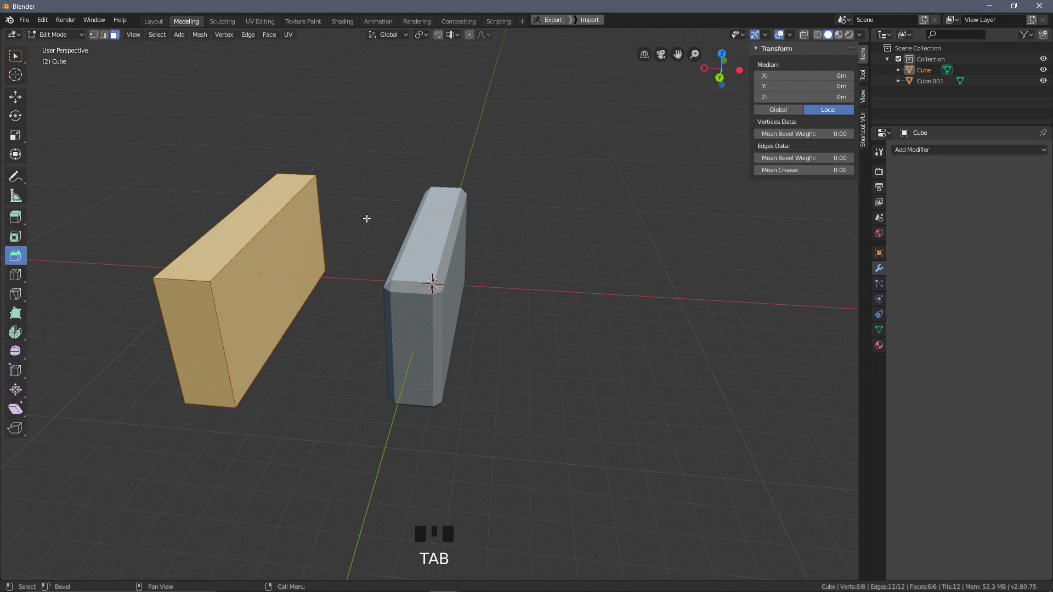
pyautogui.press('ctrl+b')
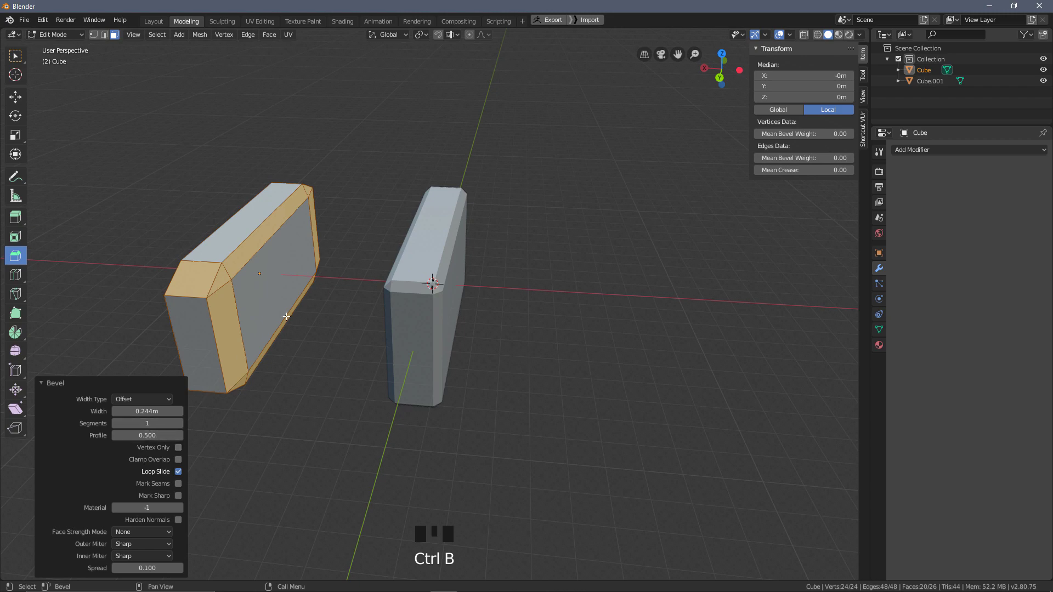
pyautogui.moveTo(290, 306); pyautogui.dragTo(496, 313)
# - Return to Object Mode and orbit to inspect the uneven chamfer on the first slab
pyautogui.press('Tab')
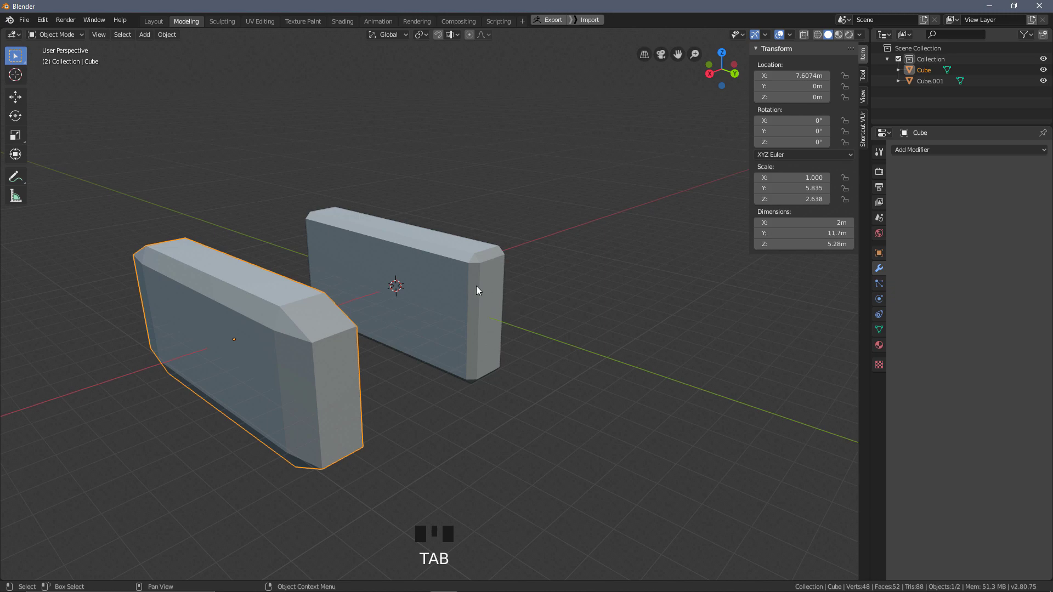
pyautogui.moveTo(582, 261); pyautogui.dragTo(249, 208)
pyautogui.click(248, 208)
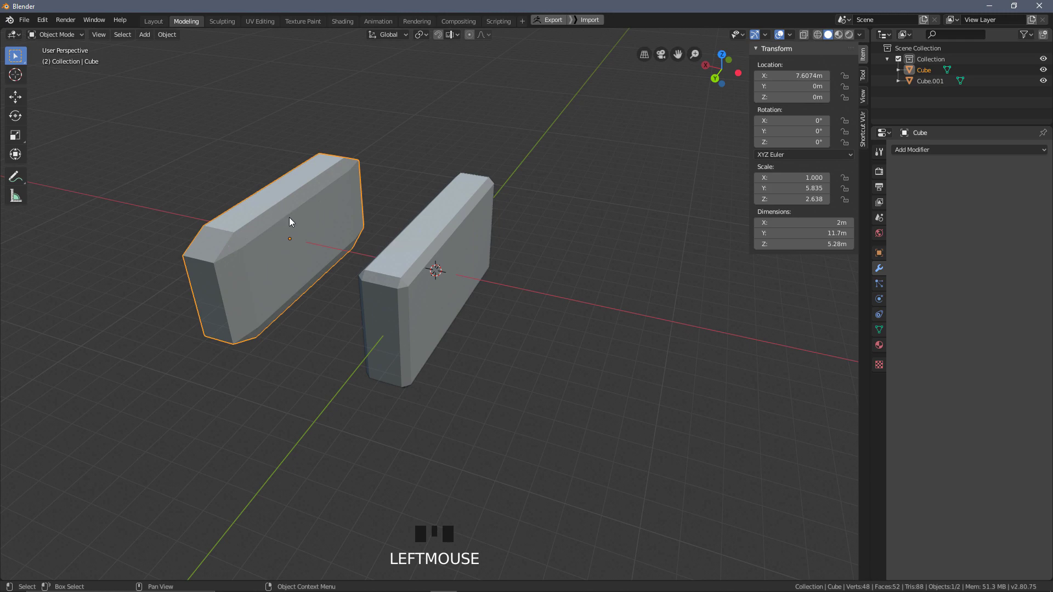
# - Undo the uneven bevel and apply the first slab's scale
pyautogui.press('ctrl+z')
pyautogui.press('ctrl+z')
pyautogui.press('ctrl+z')
pyautogui.press('ctrl+z')
# - Re-enter Edit Mode on the first slab and start a fresh even edge bevel
pyautogui.press('Tab')
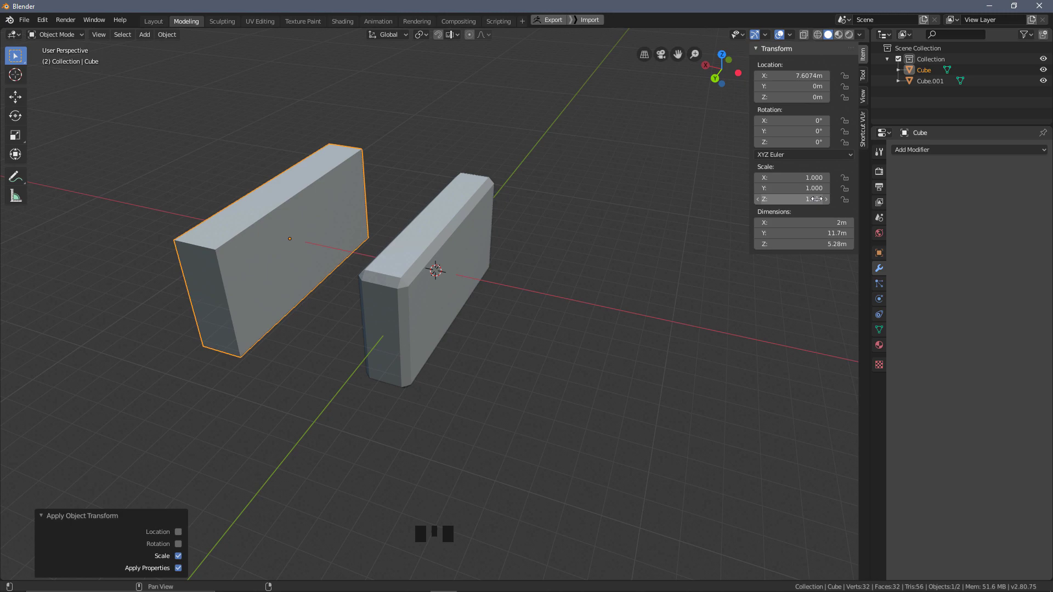
pyautogui.press('Tab')
pyautogui.press('ctrl+b')
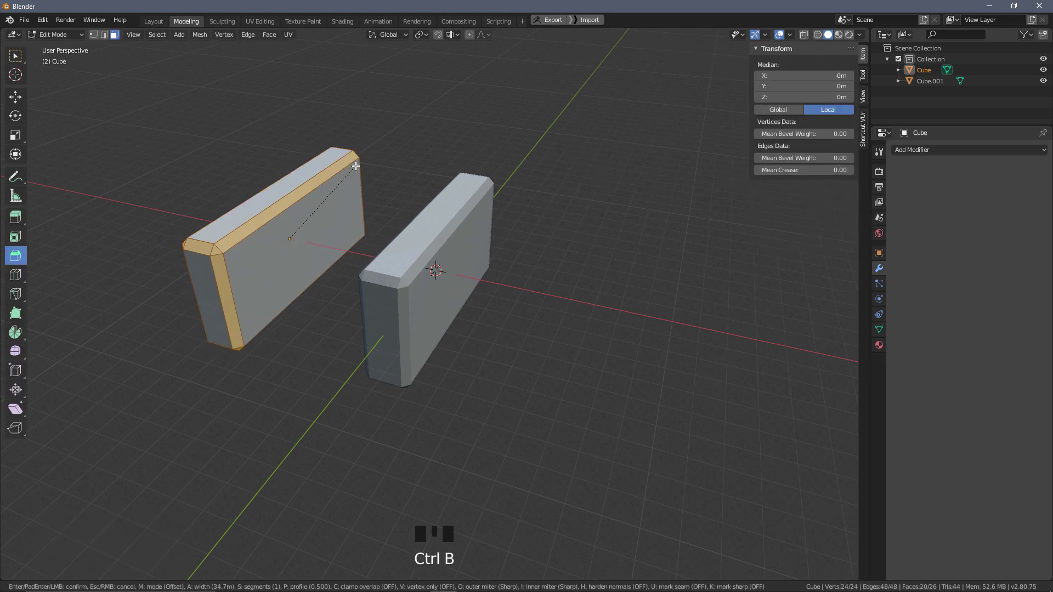
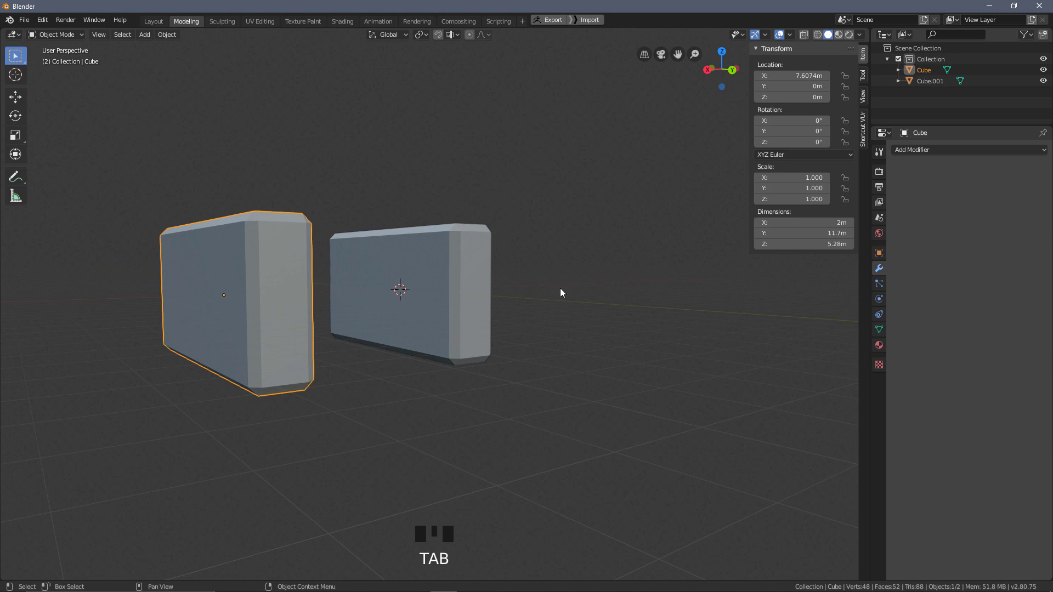
pyautogui.moveTo(545, 303); pyautogui.dragTo(472, 225)
pyautogui.click(472, 225)
pyautogui.press('Tab')
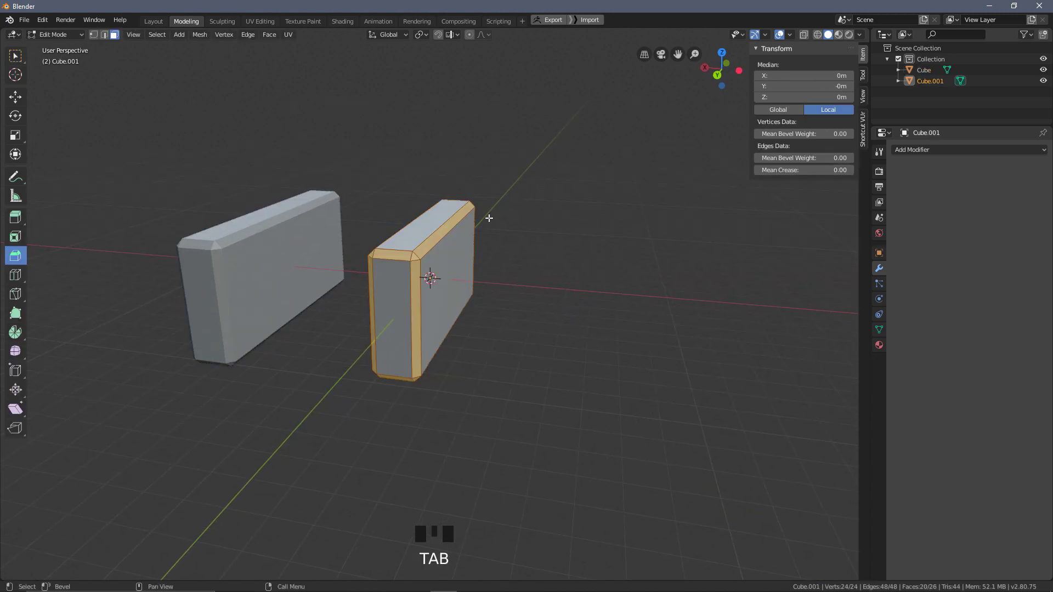
pyautogui.moveTo(275, 280); pyautogui.dragTo(267, 280)
pyautogui.click(267, 280)
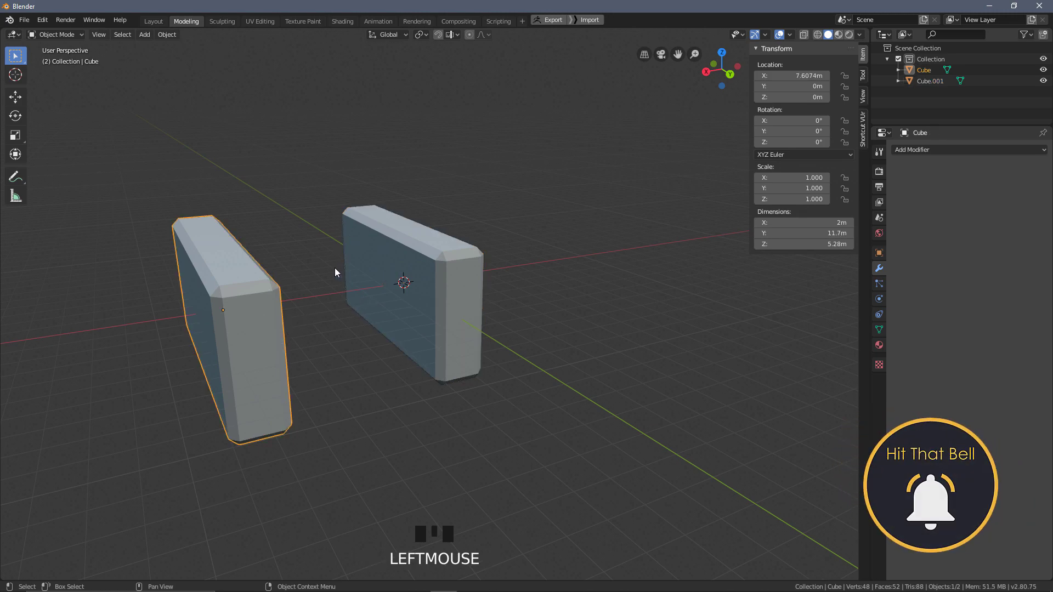